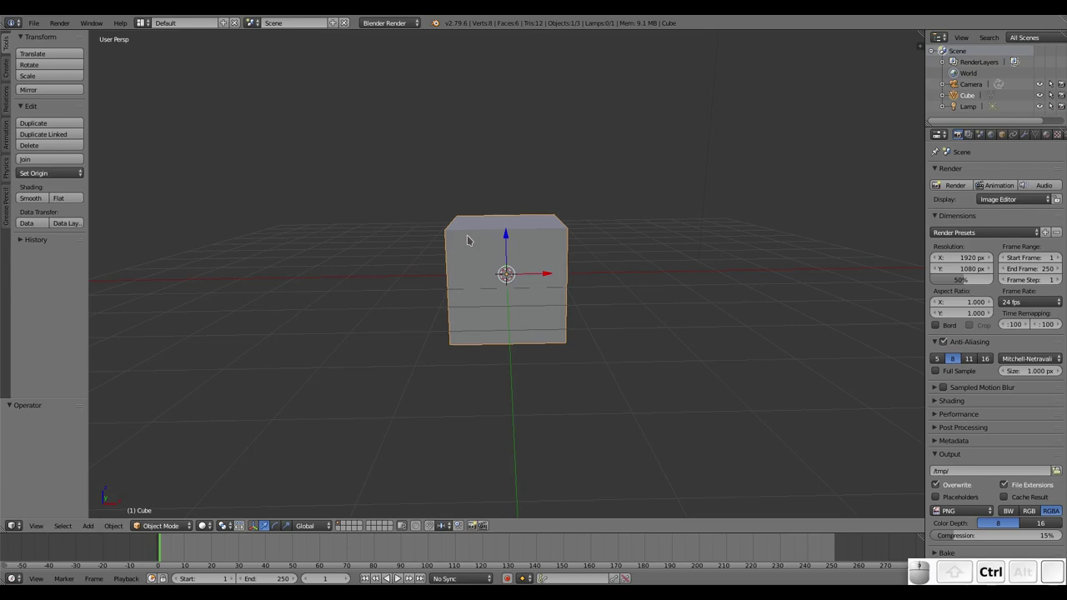
Cycle to the Compositing screen layout and back to the default layout.
key(ctrl+Left)
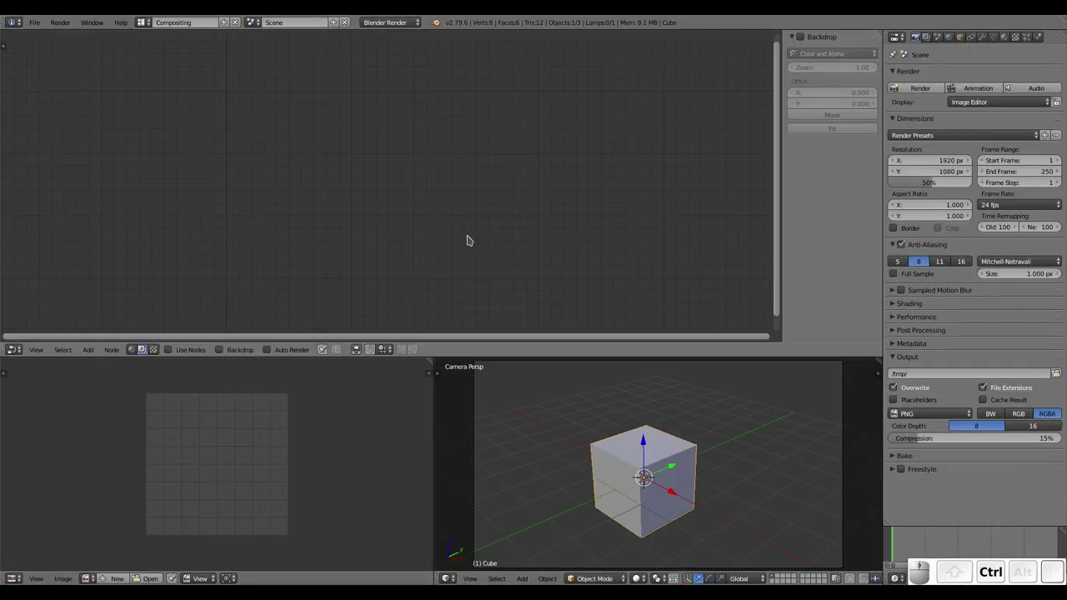
key(ctrl+Right)
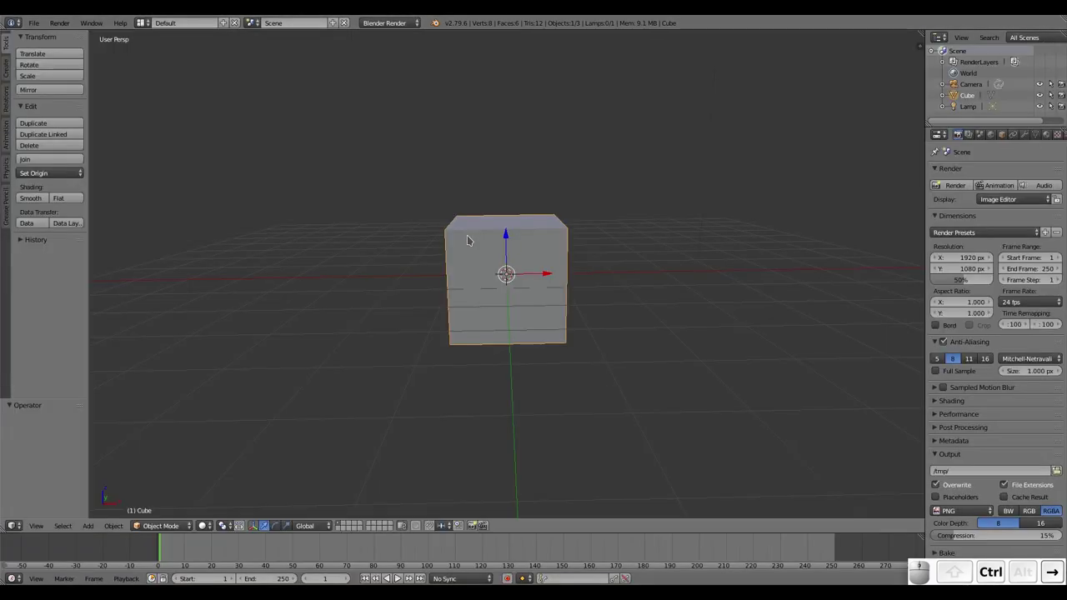
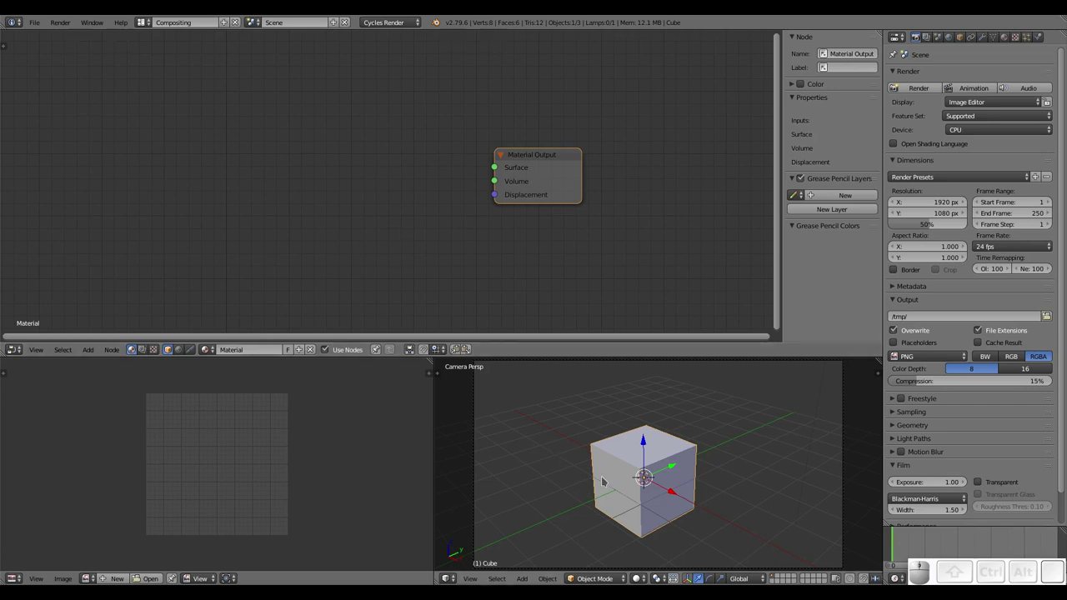
Show the live rendered preview and give the world colour a Sky Texture.
key(shift+z)
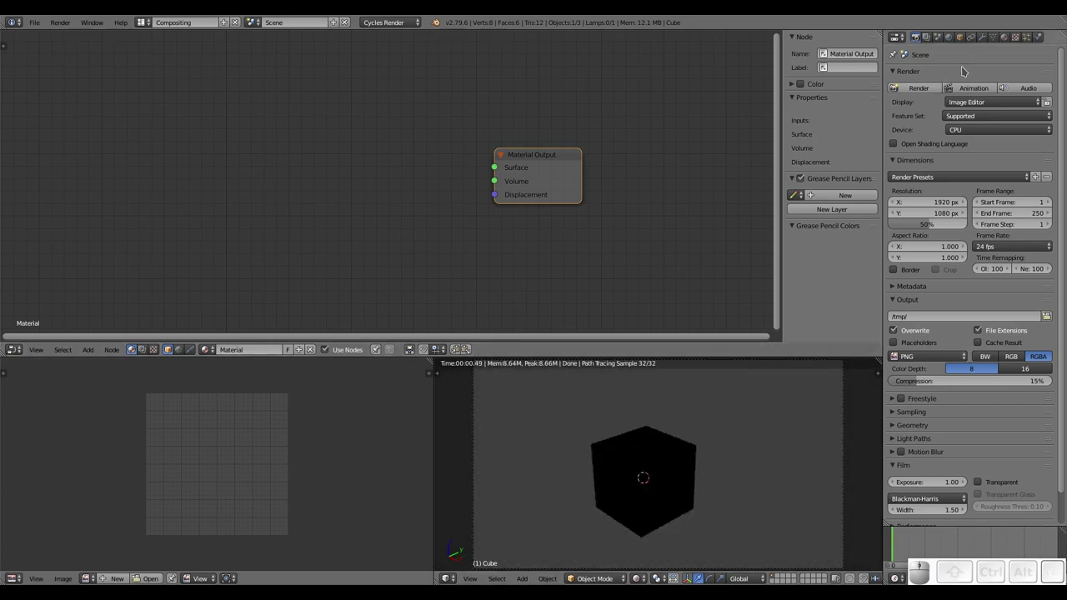
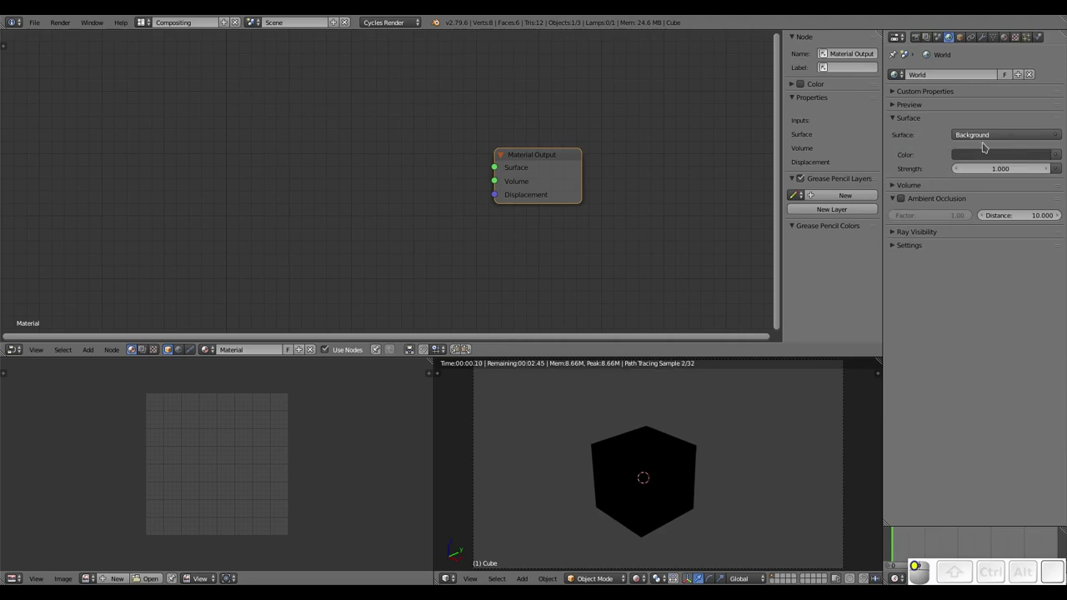
click(1063, 159)
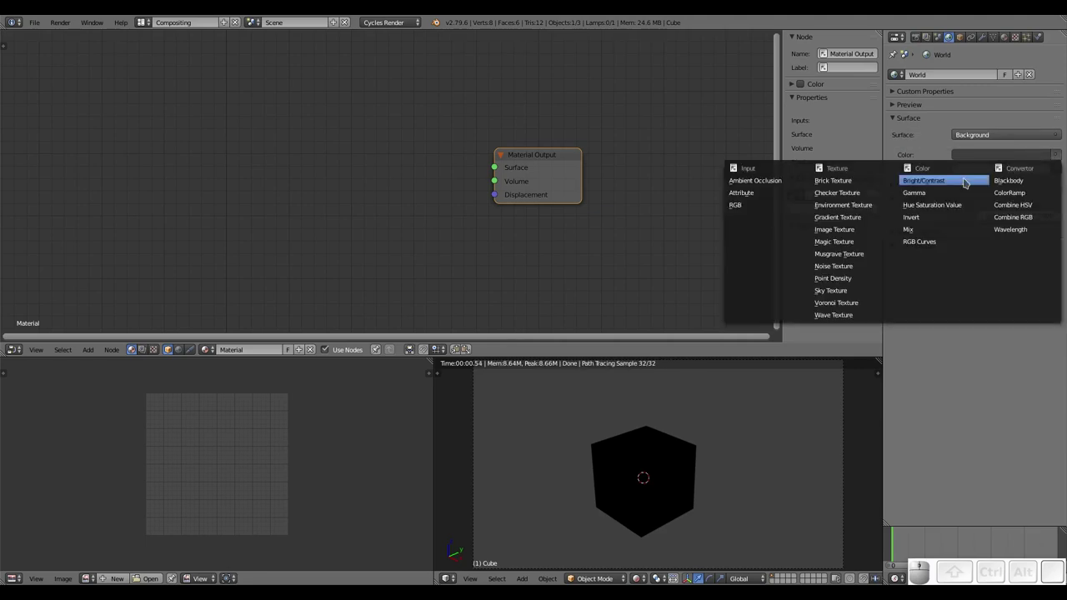
click(860, 288)
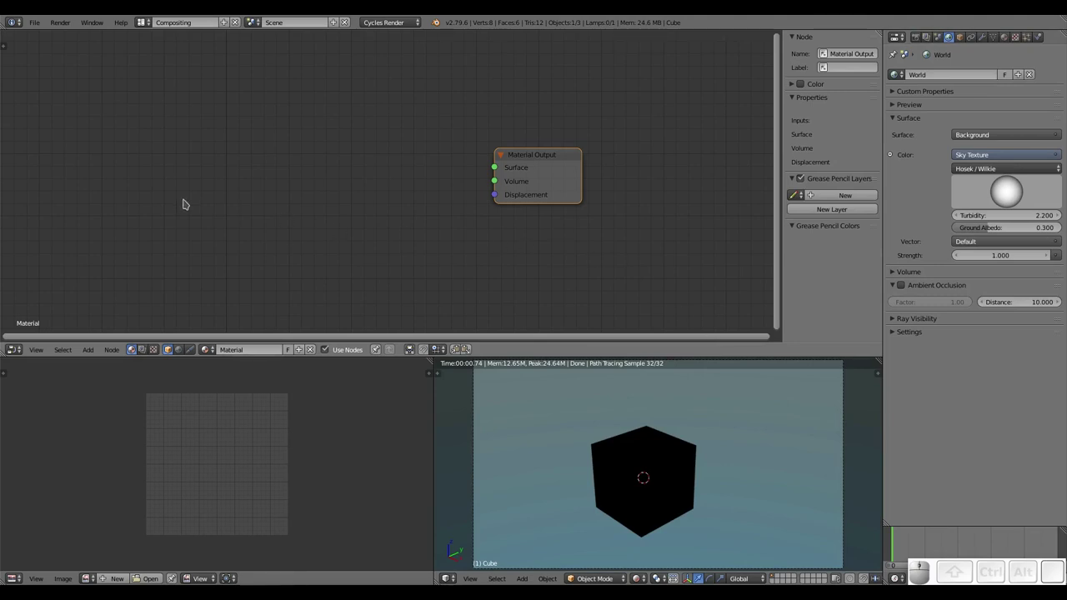
Add a Principled BSDF shader node from the Add menu for the cube's material.
key(shift+a)
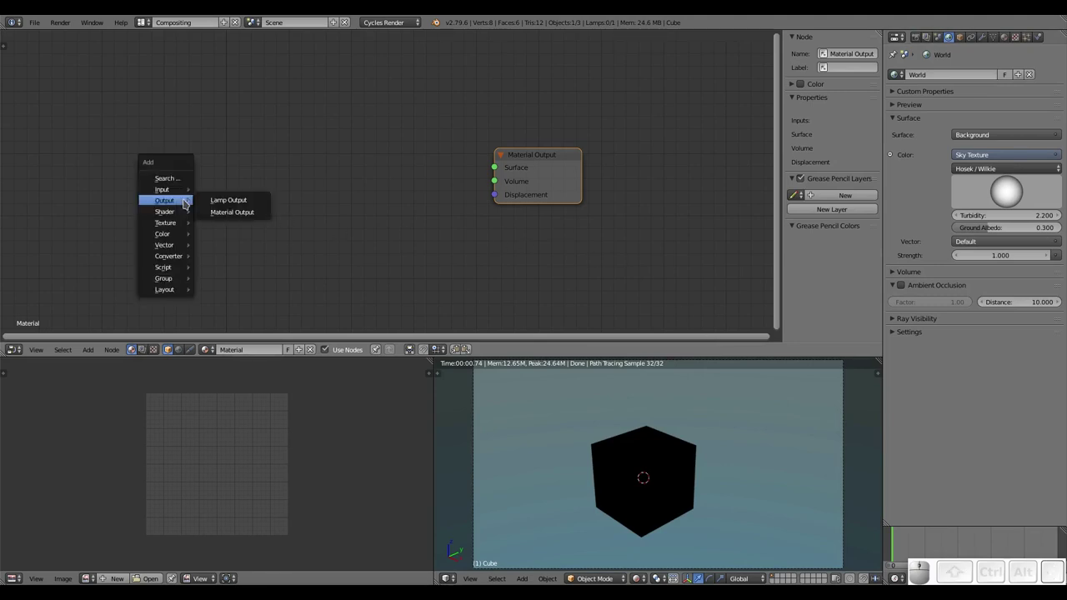
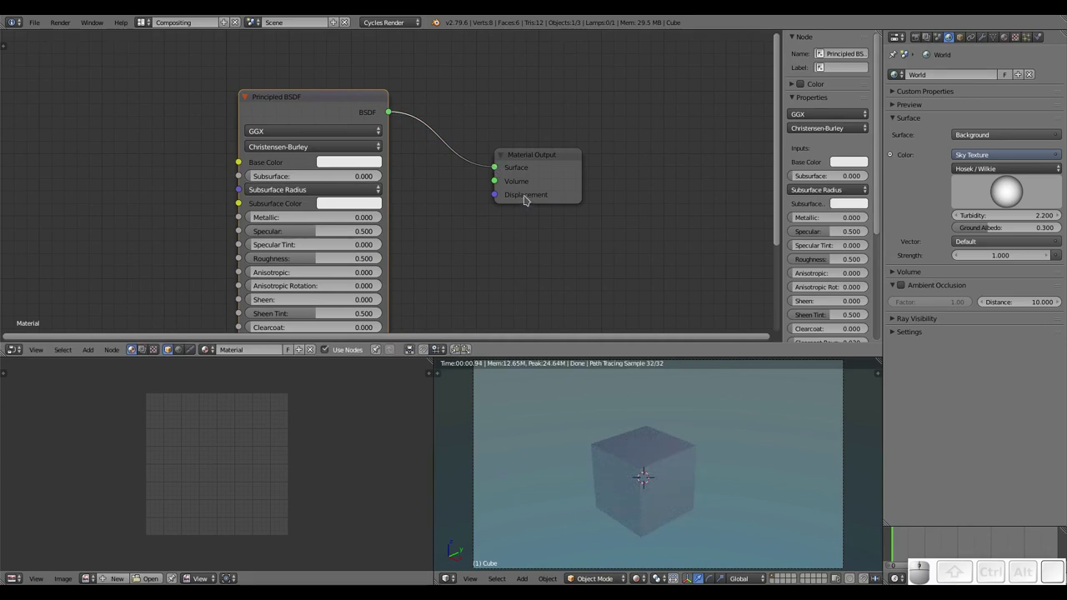
scroll(down, 3)
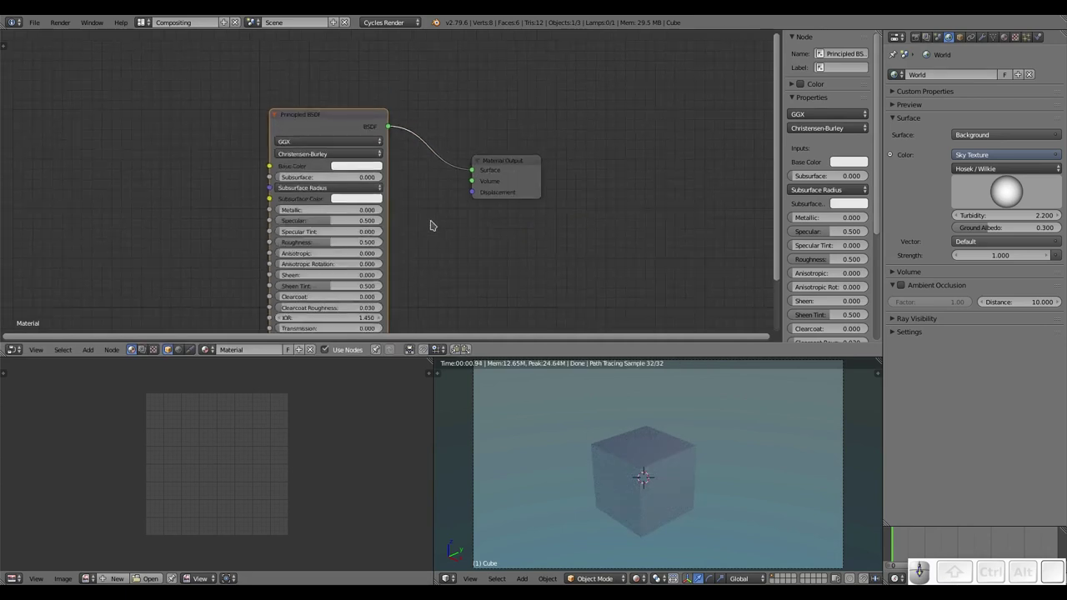
scroll(up, 3)
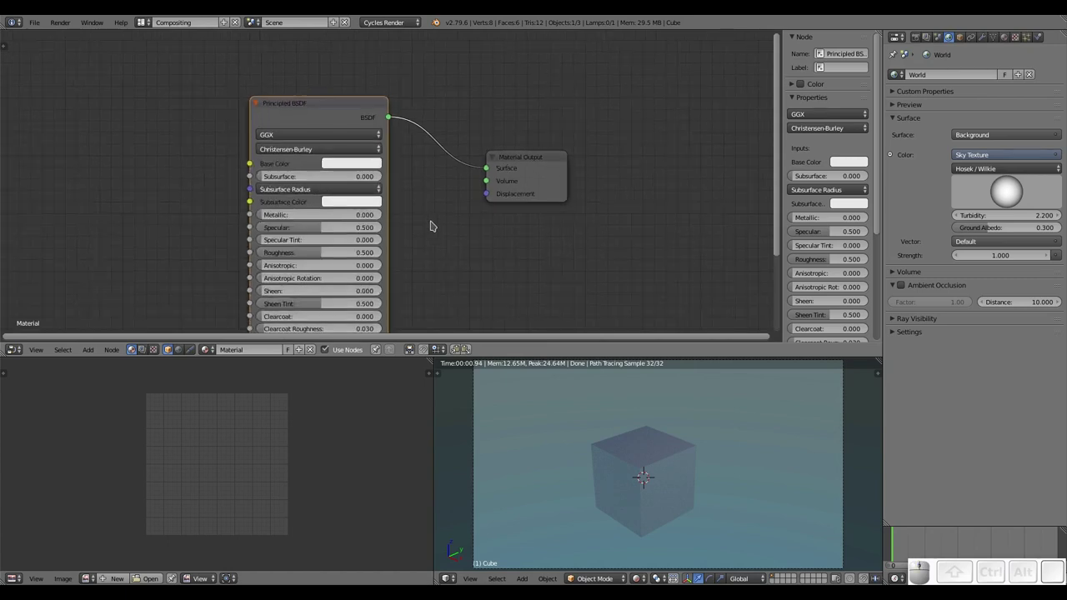
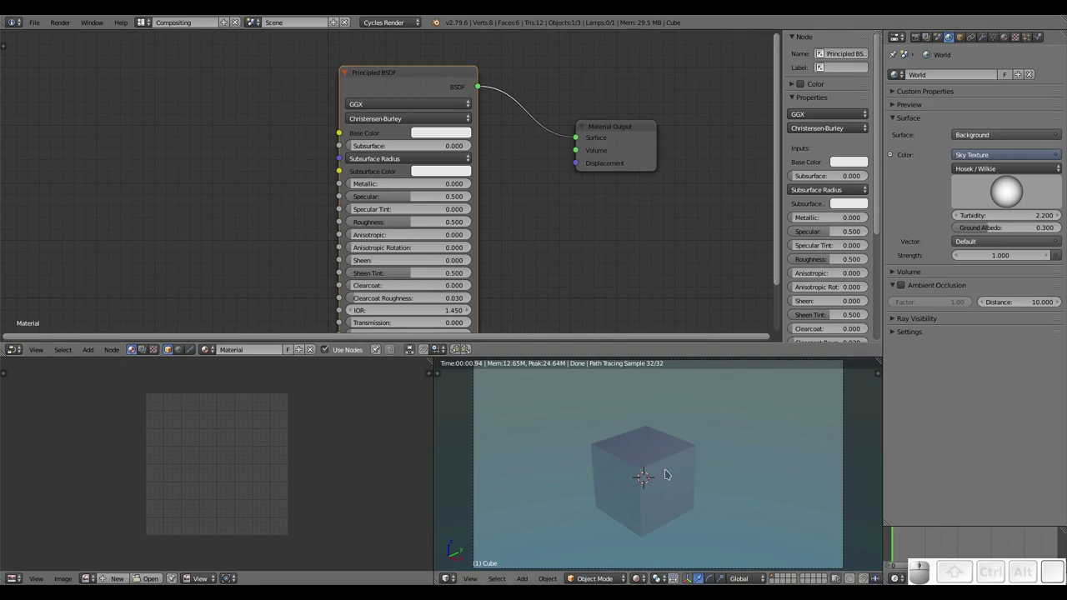
Raise the world background strength to 2.2 and review the shader's GGX distribution choice.
drag(1015, 189, 1030, 225)
drag(1053, 257, 1053, 257)
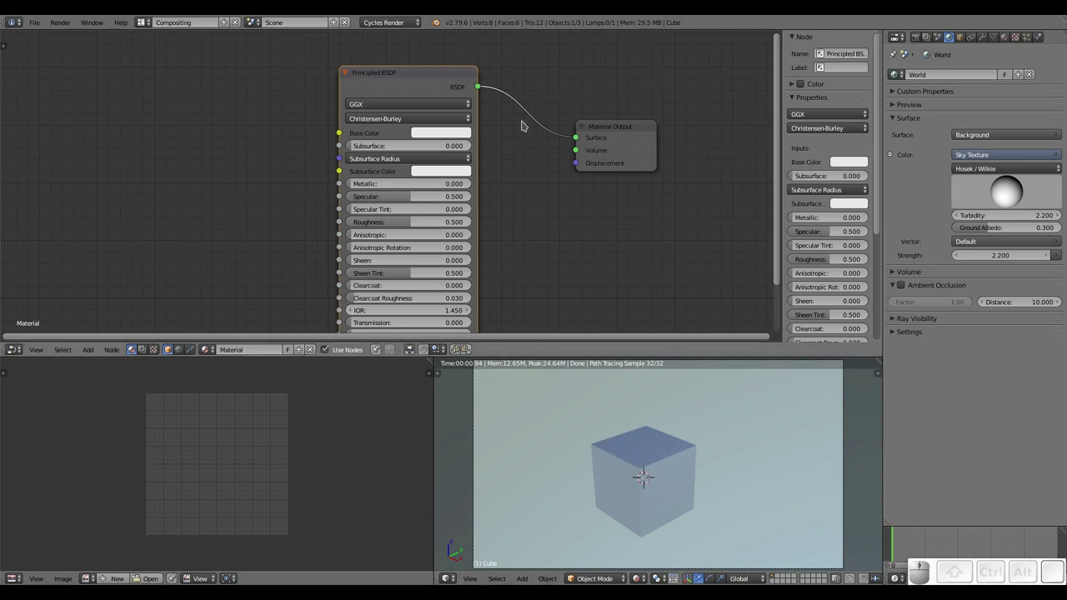
click(388, 104)
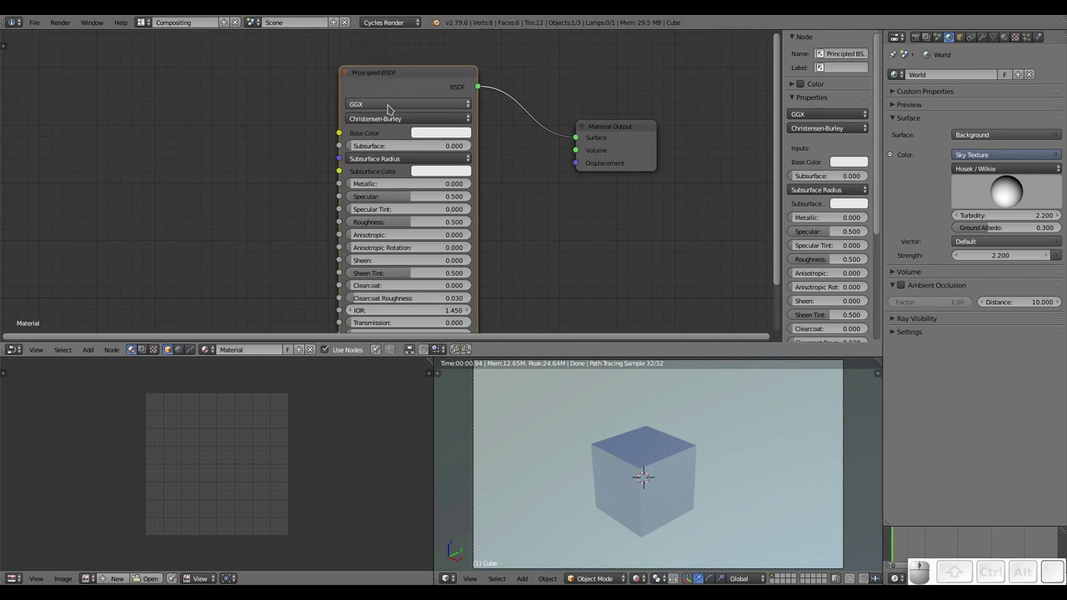
click(394, 106)
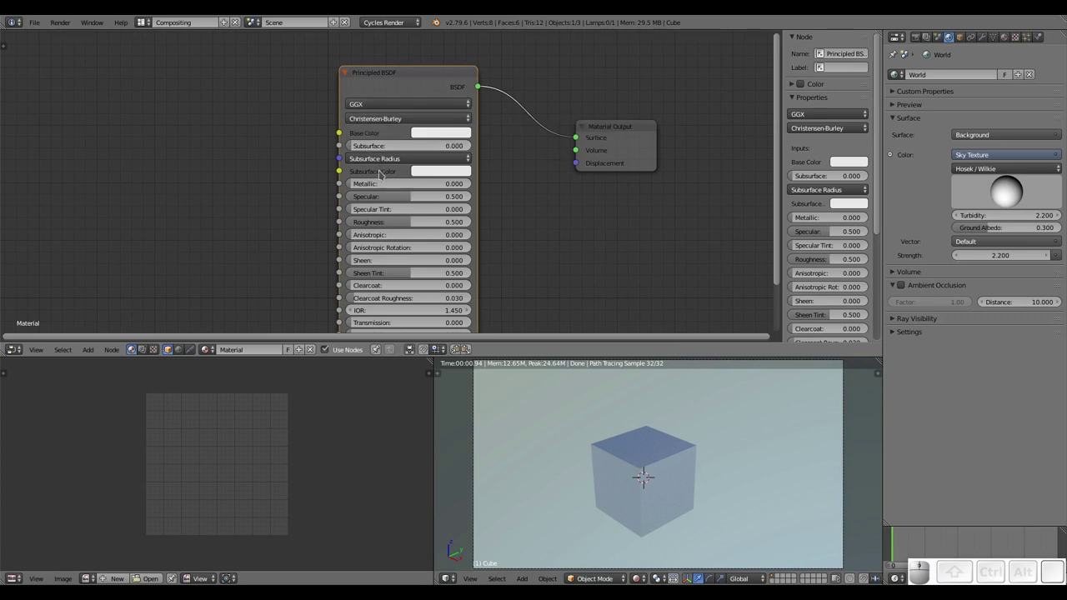
click(405, 118)
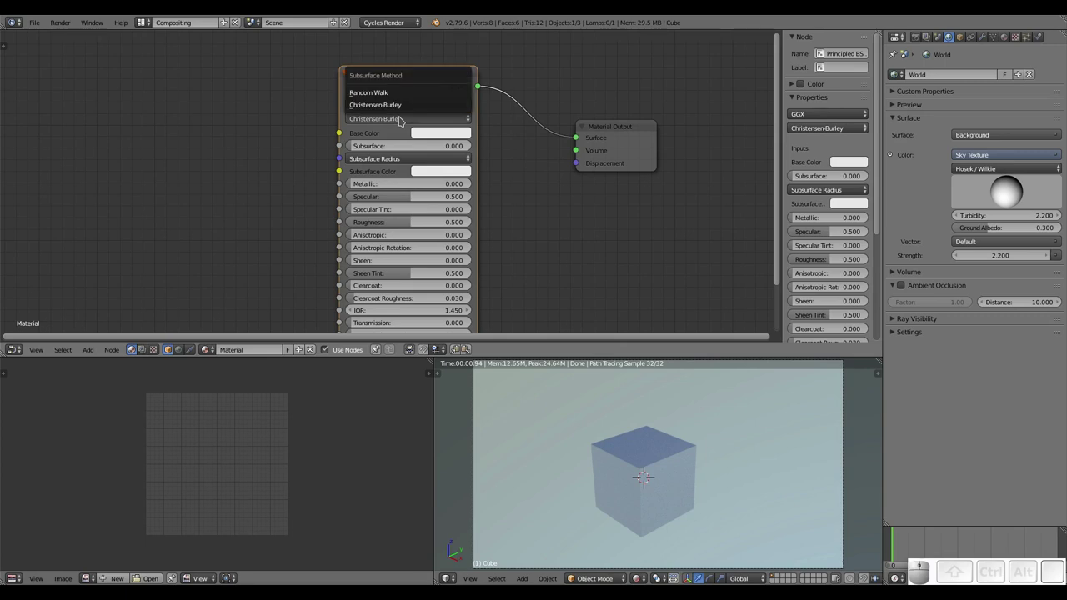
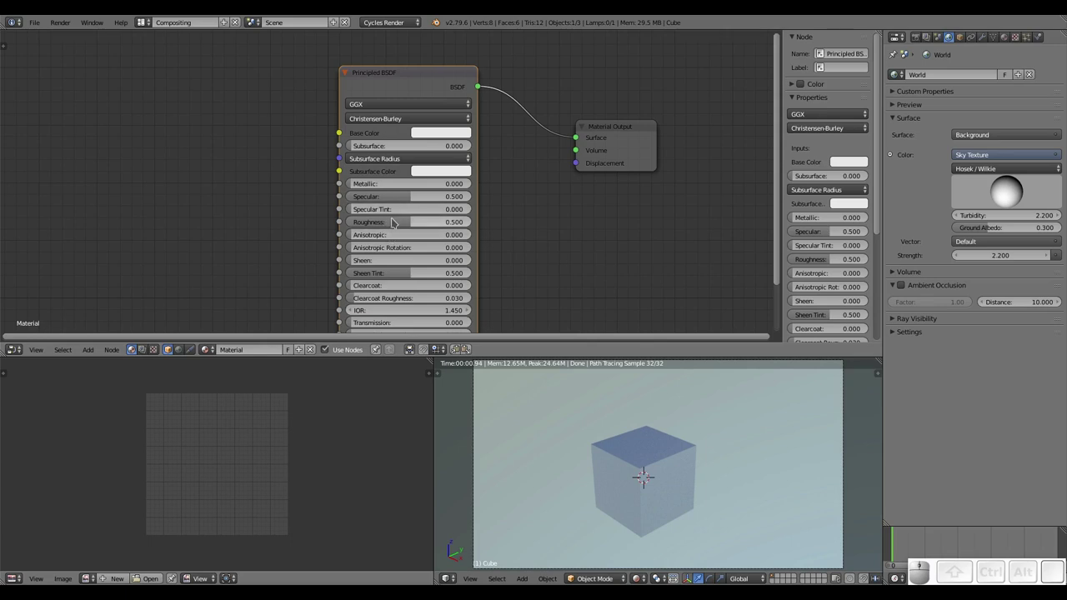
click(394, 119)
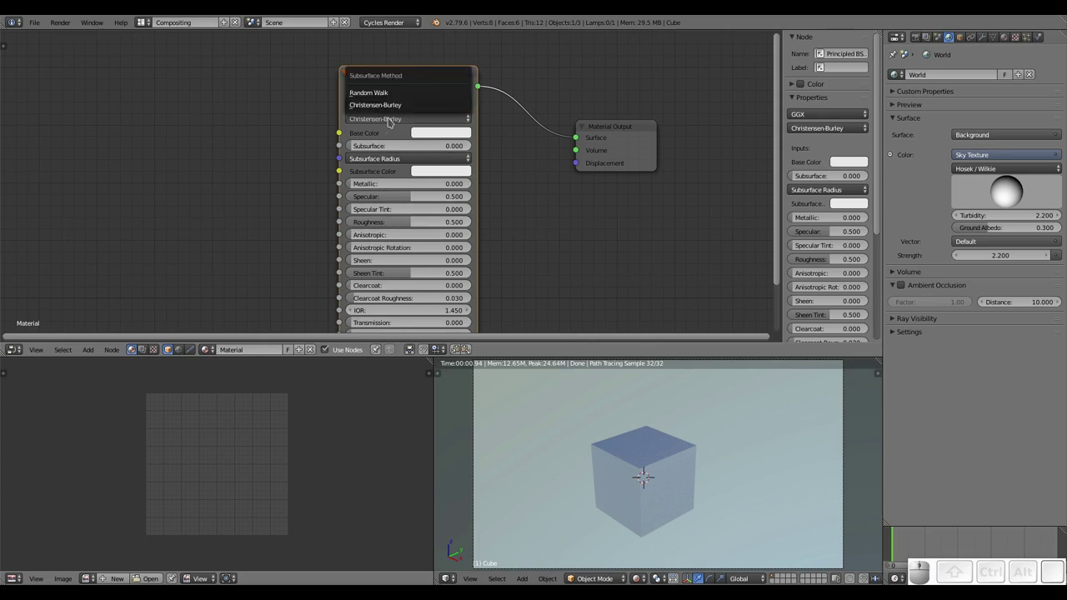
click(394, 119)
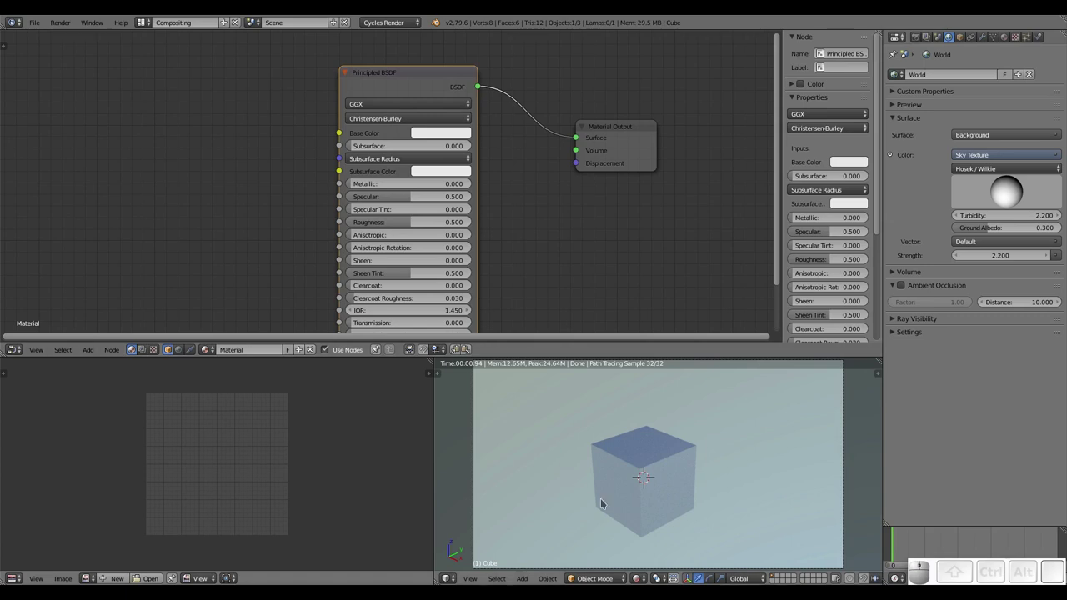
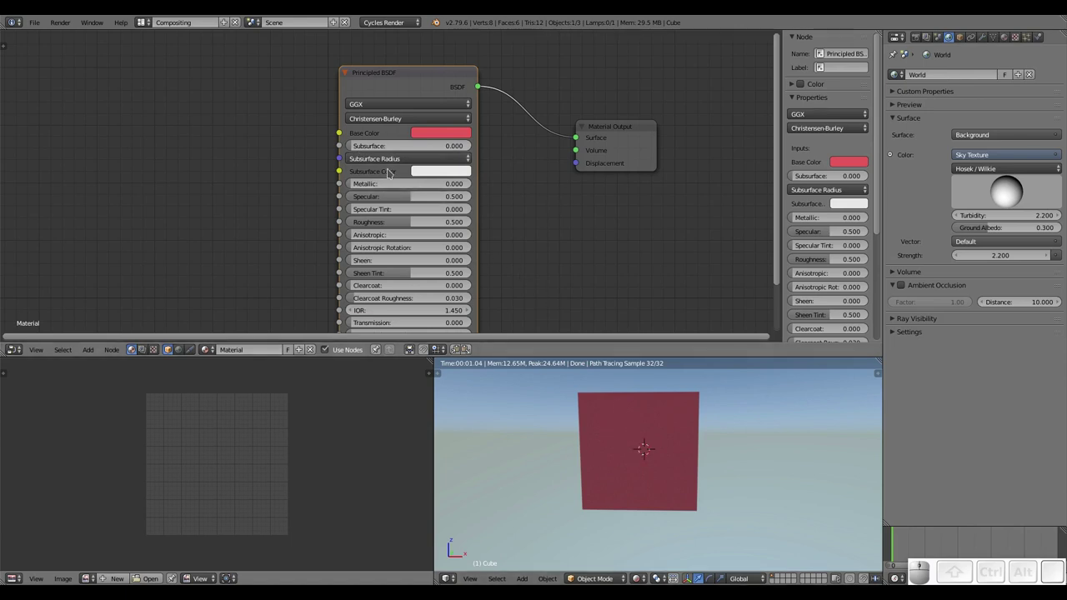
Raise the Principled BSDF subsurface amount up to 1.000.
drag(360, 145, 477, 147)
drag(663, 438, 647, 471)
scroll(up, 3)
drag(689, 451, 635, 457)
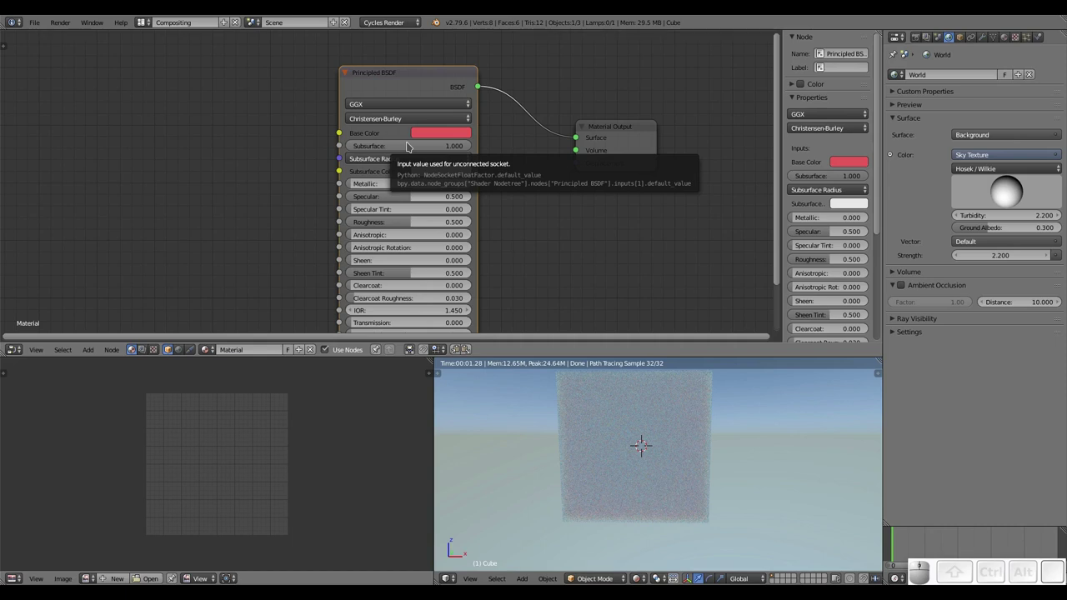
Add a point lamp from the Add menu, then reselect the cube.
middle_click(602, 470)
key(shift+a)
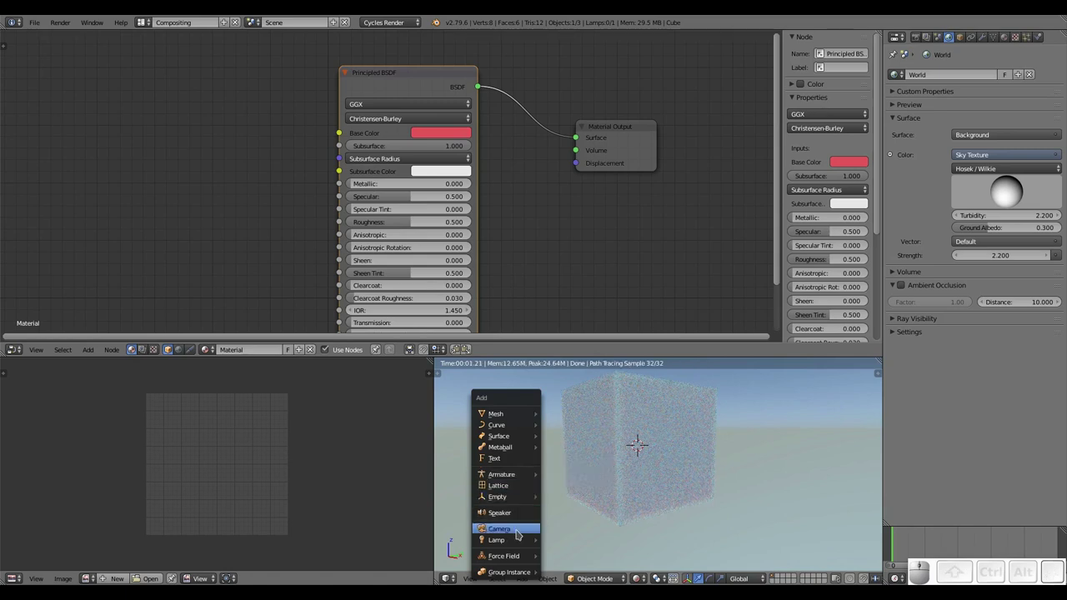
click(586, 486)
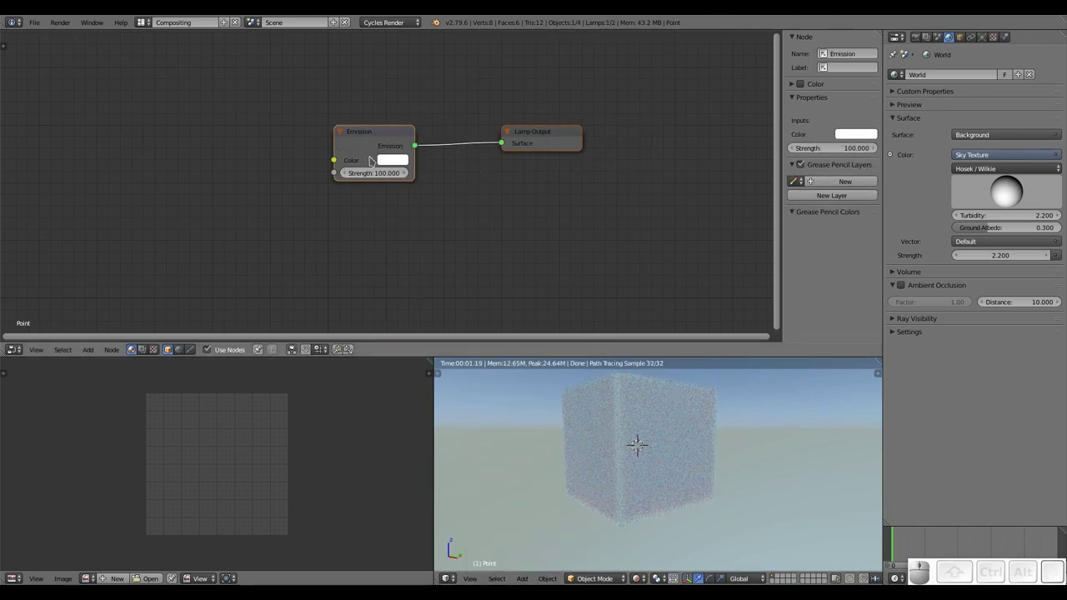
click(639, 442)
right_click(624, 413)
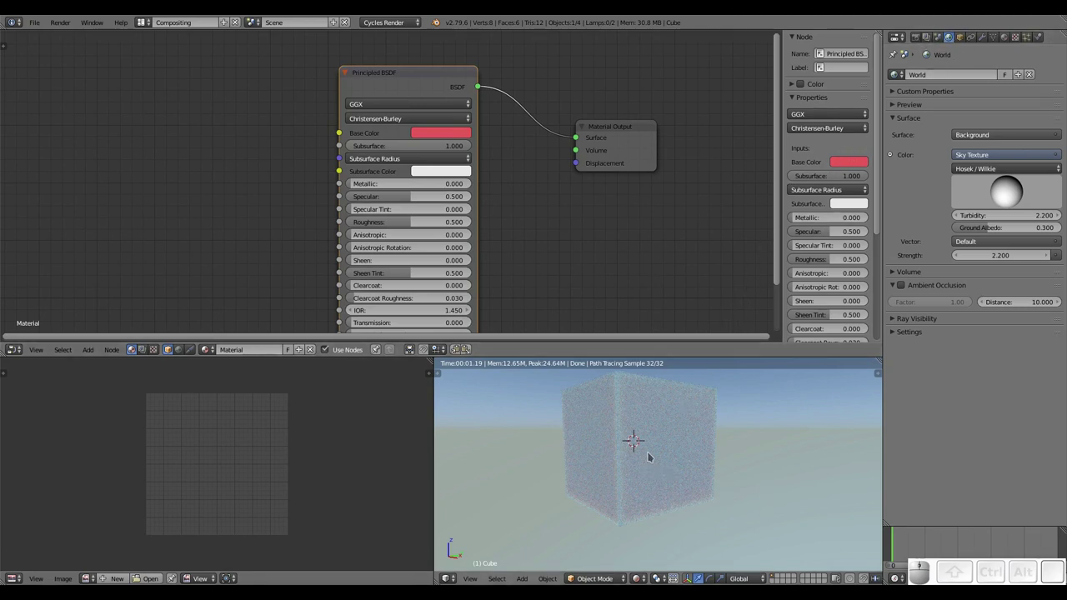
Toggle edit mode briefly, centre the cube and swap the Properties area for the Outliner.
key(shift+z)
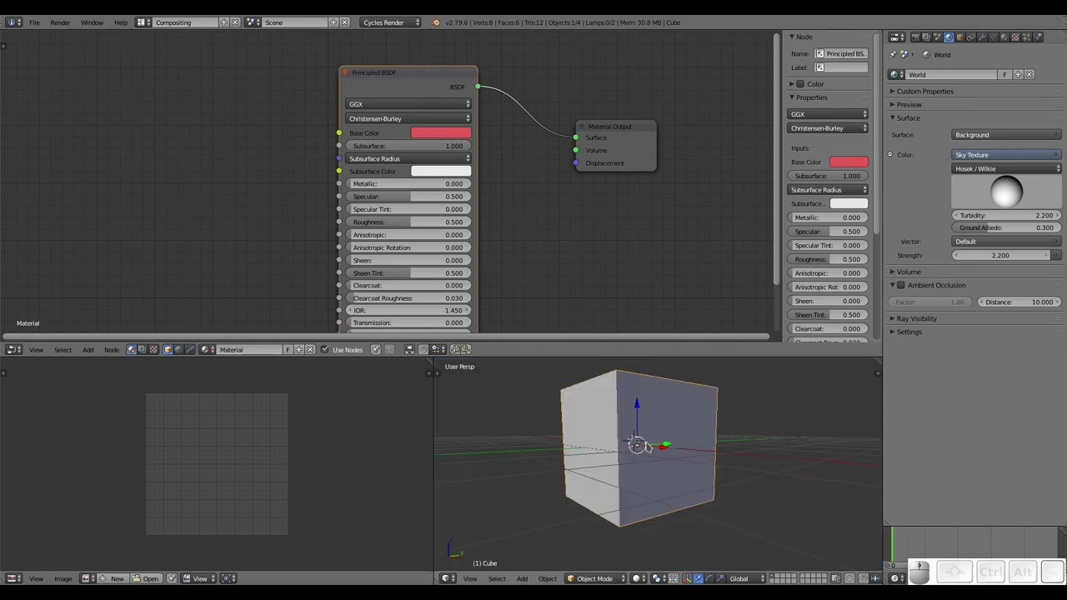
key(Tab)
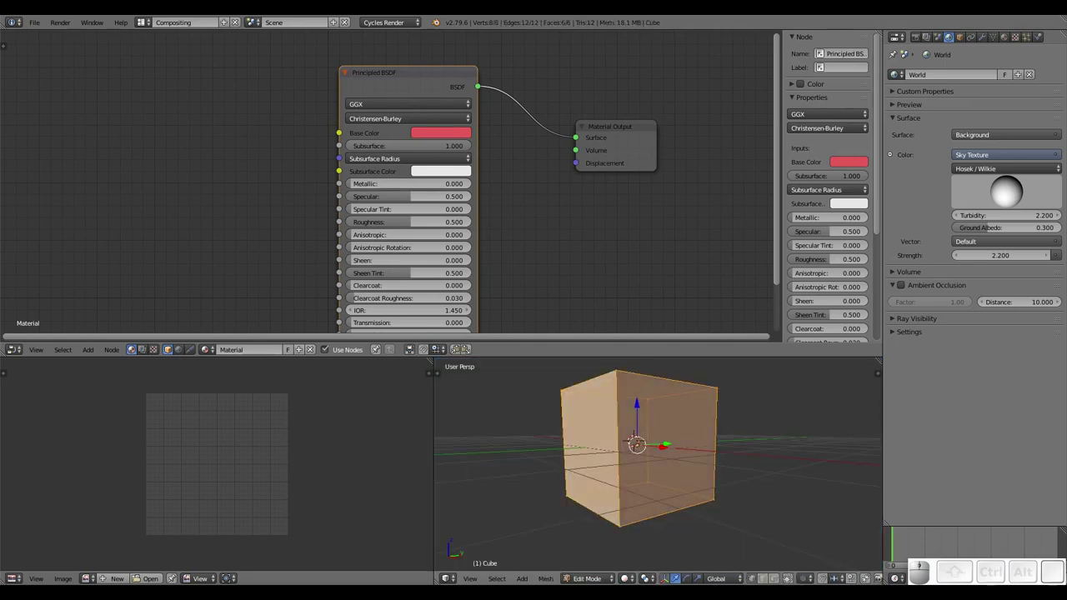
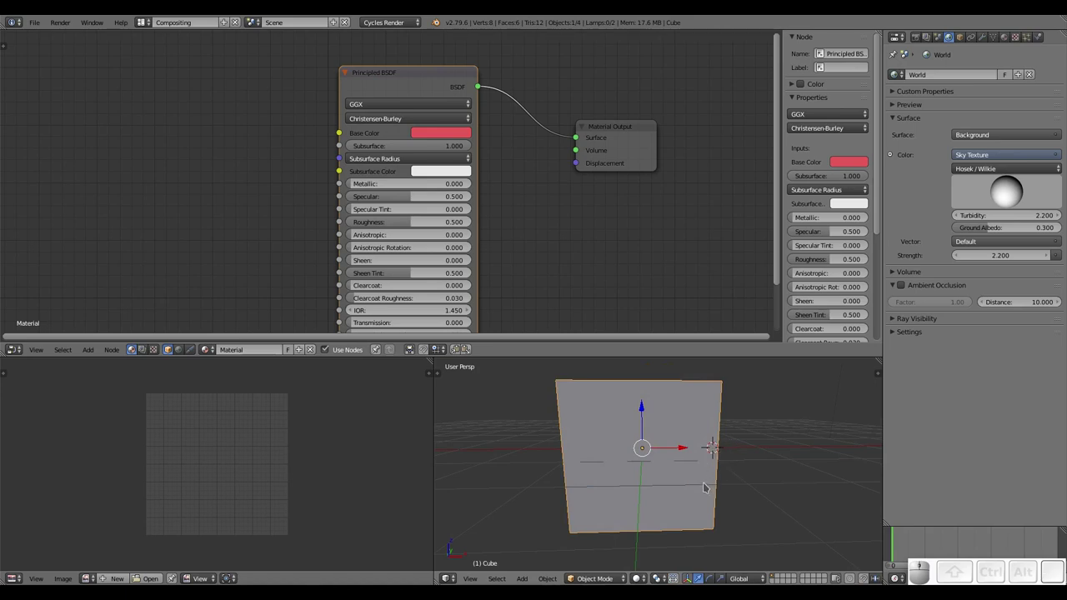
key(w)
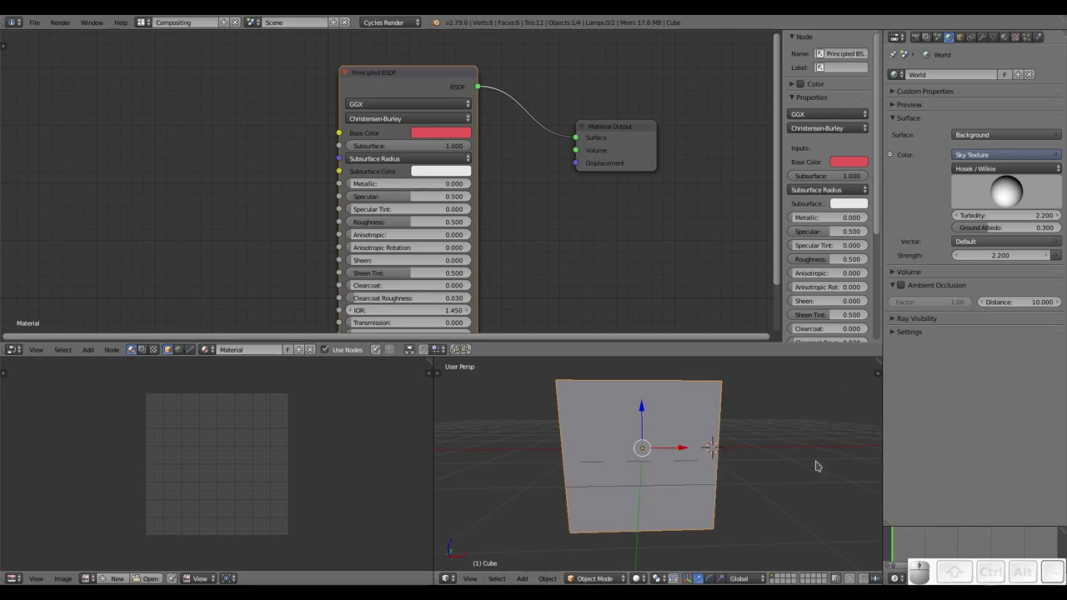
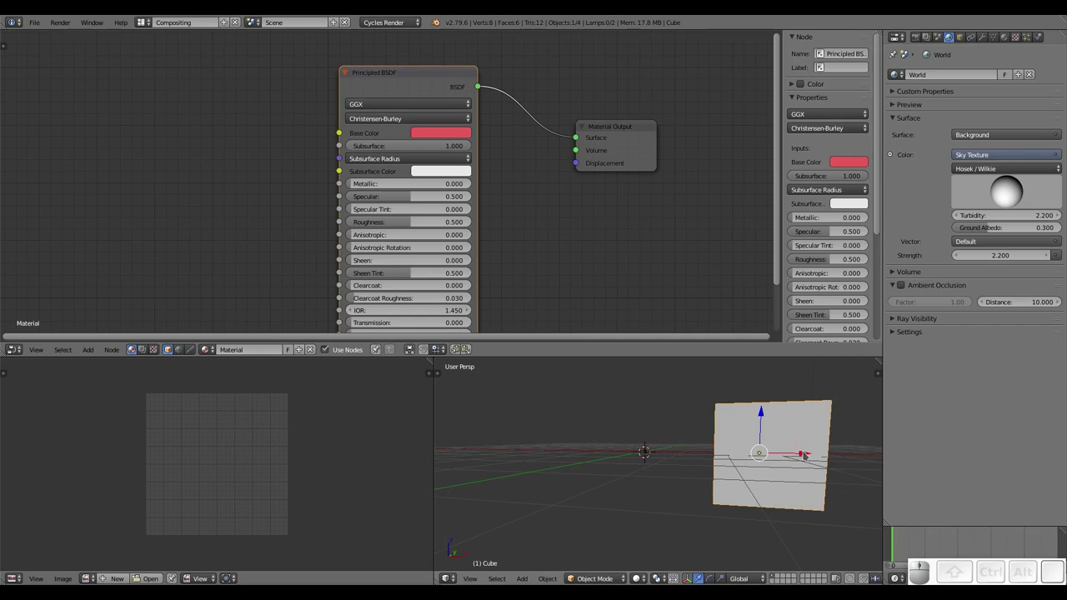
drag(809, 453, 949, 152)
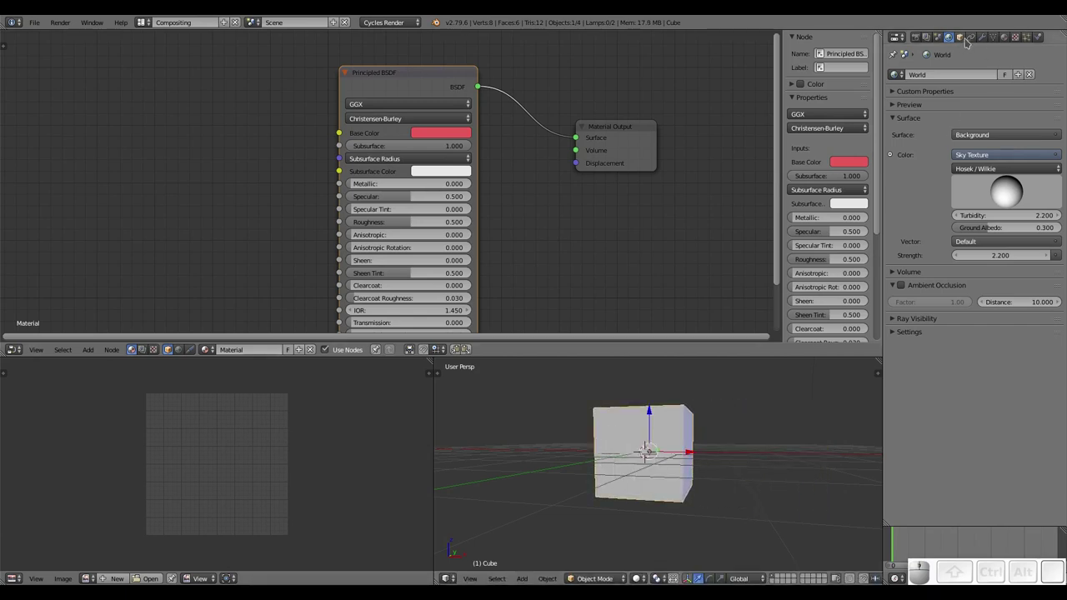
click(905, 42)
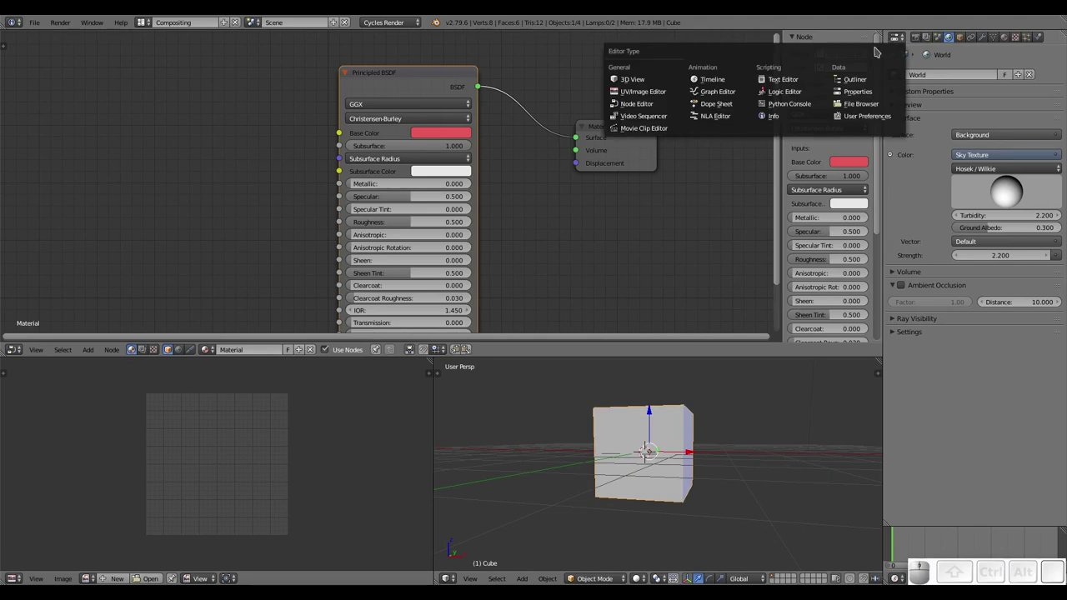
click(858, 82)
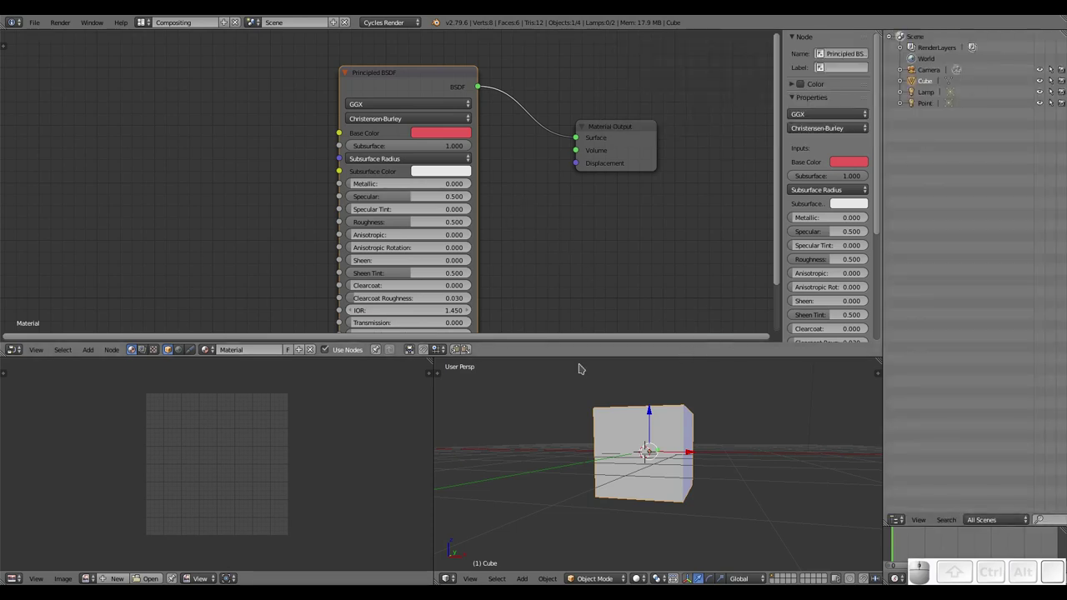
Preview the cube in rendered shading from closer and select the Point lamp in the Outliner.
key(shift+z)
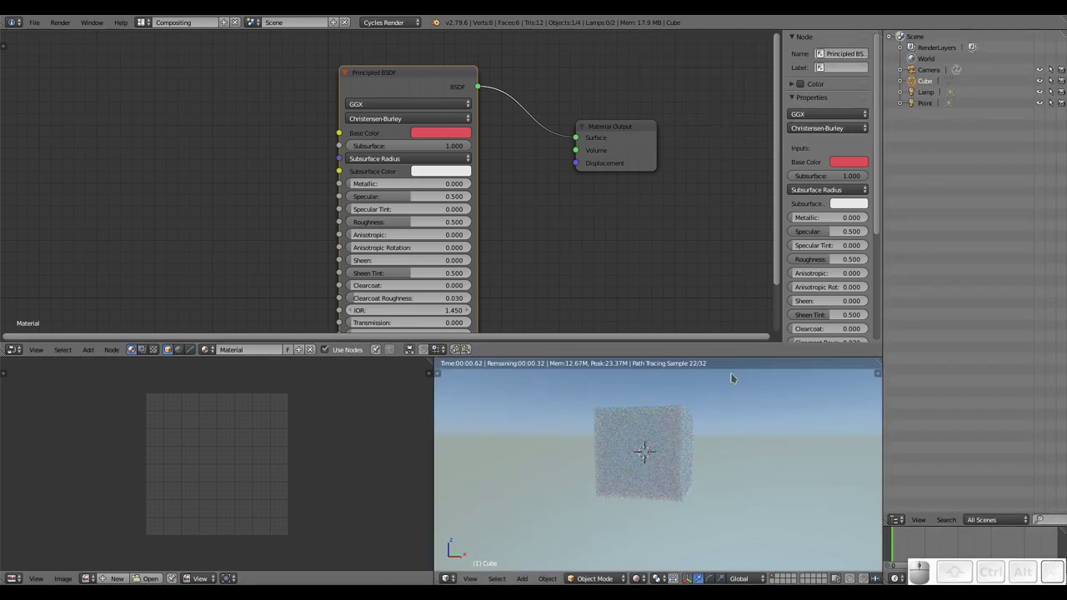
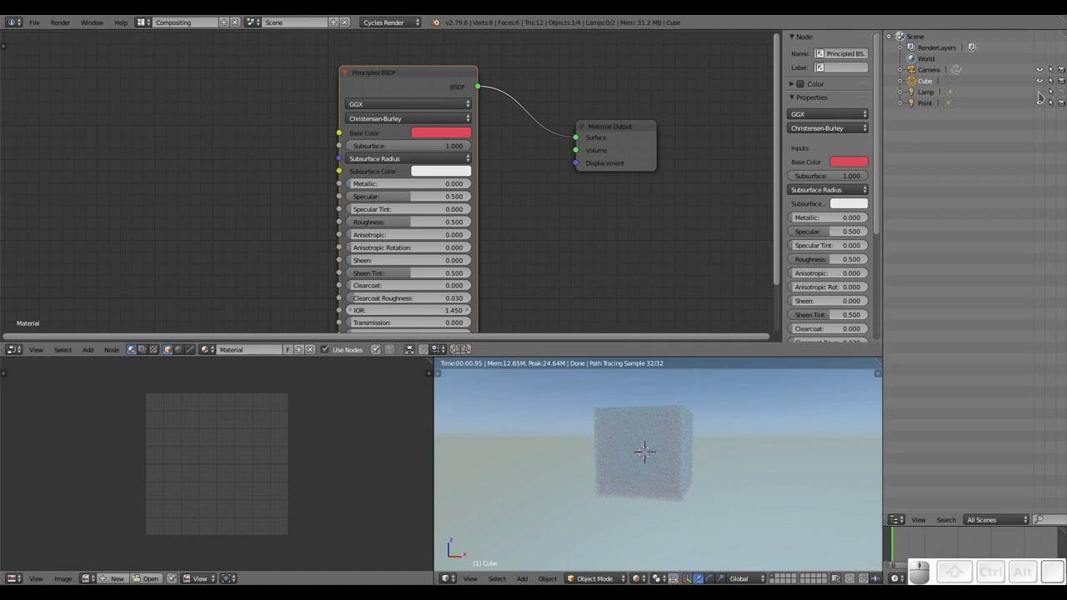
click(1045, 93)
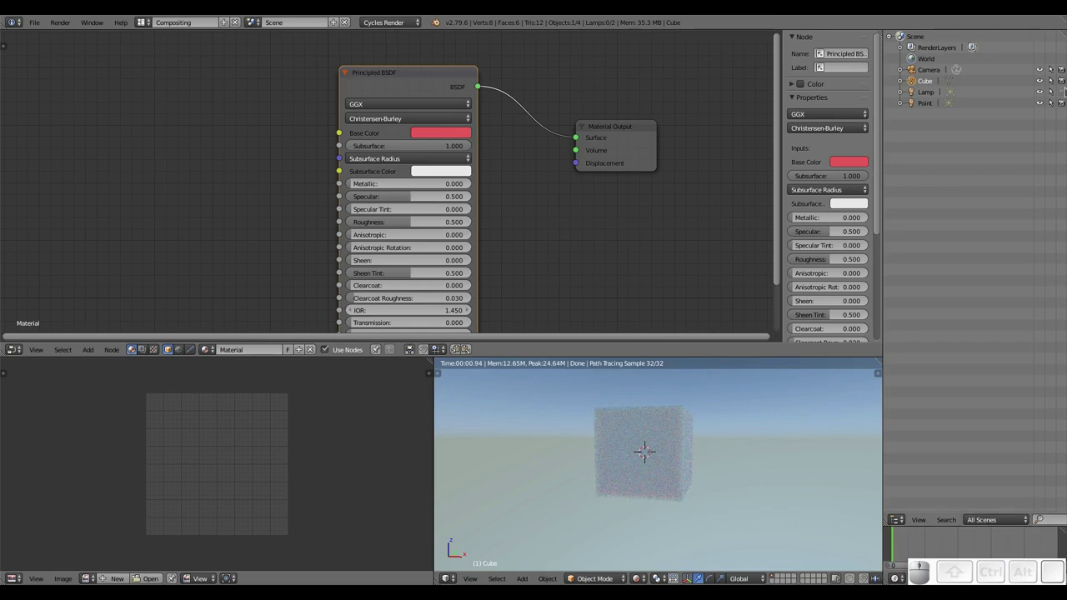
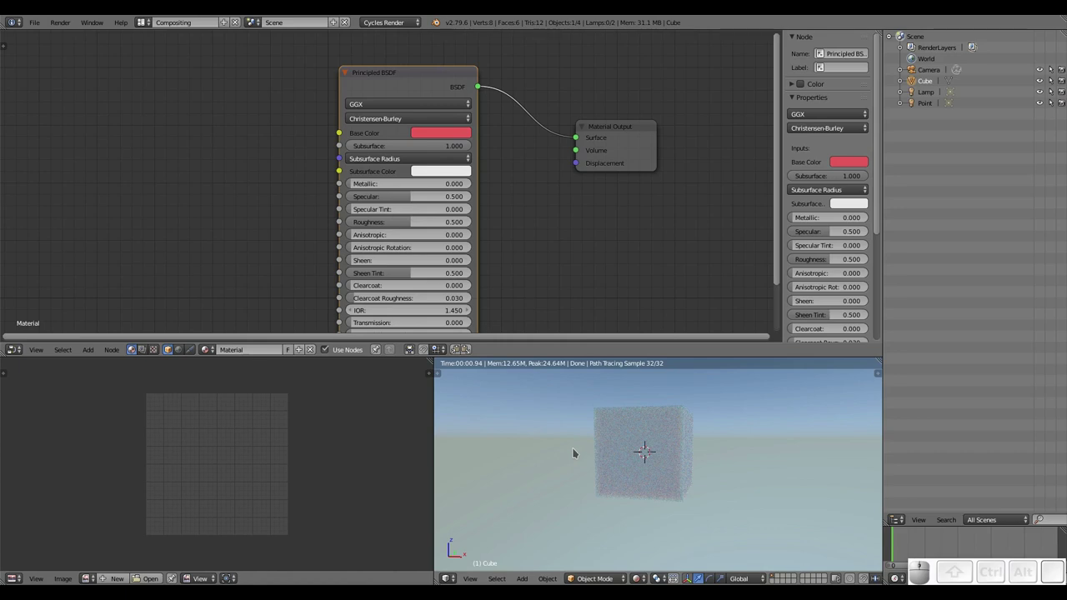
drag(682, 454, 701, 461)
scroll(up, 3)
middle_click(691, 462)
middle_click(684, 484)
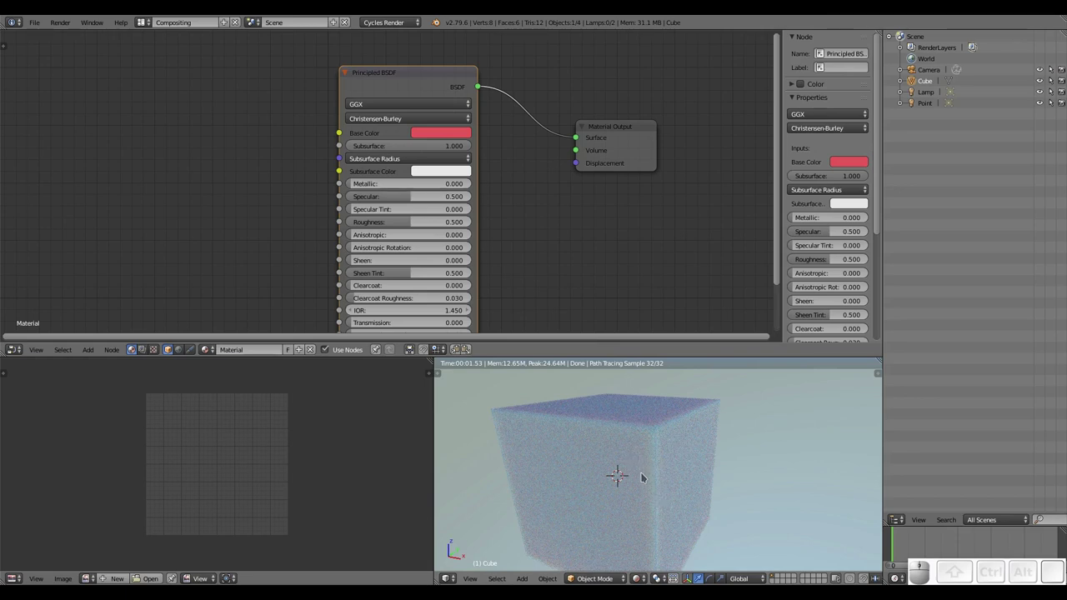
scroll(down, 3)
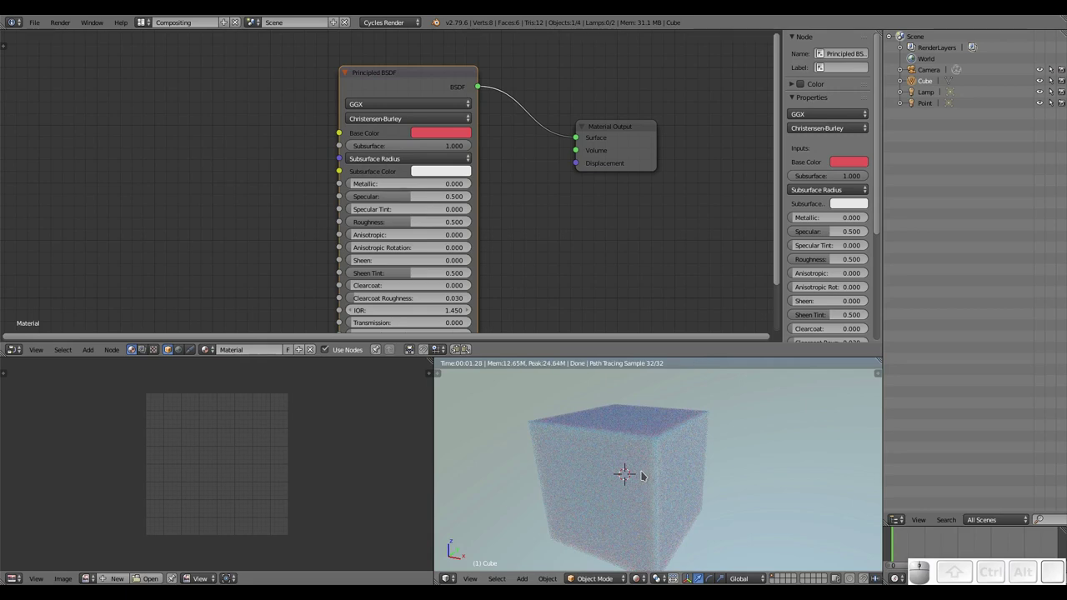
drag(648, 473, 657, 465)
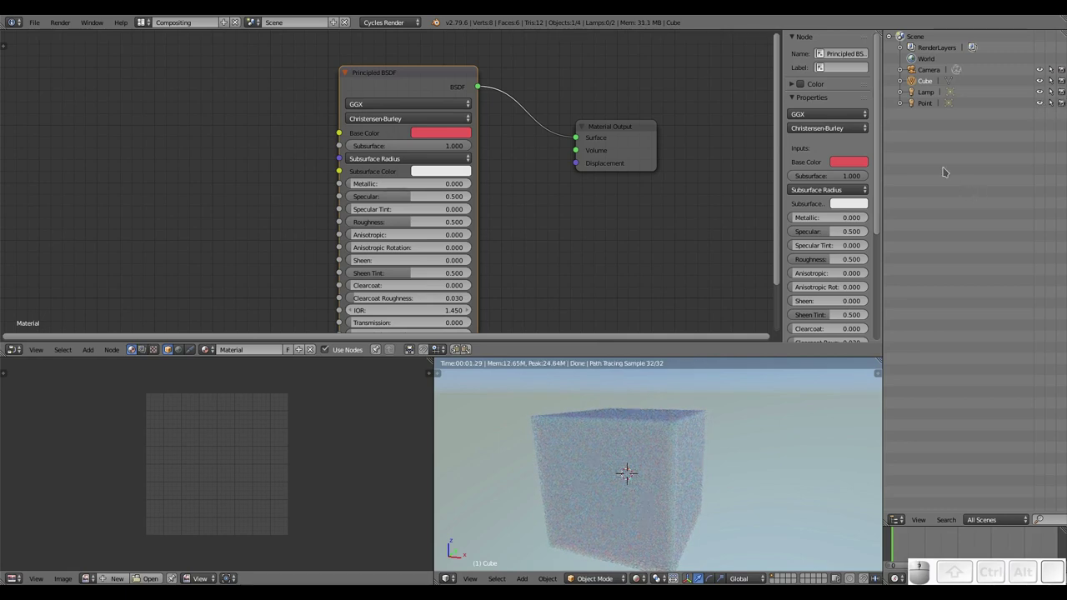
click(927, 107)
Delete the extra Point lamp via the Outliner, leaving Camera, Cube and Lamp.
right_click(927, 106)
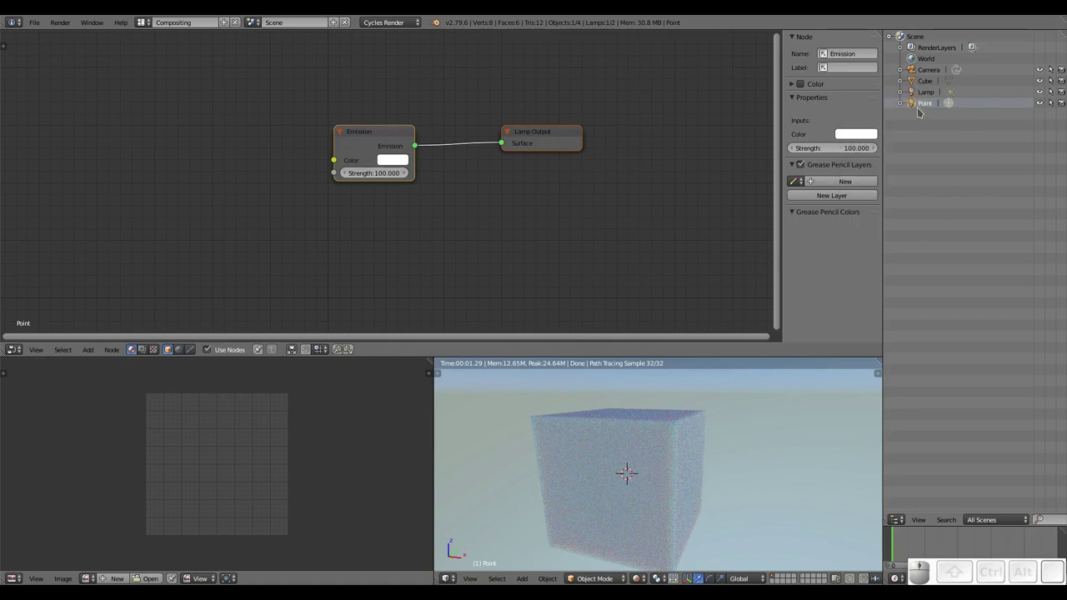
key(x)
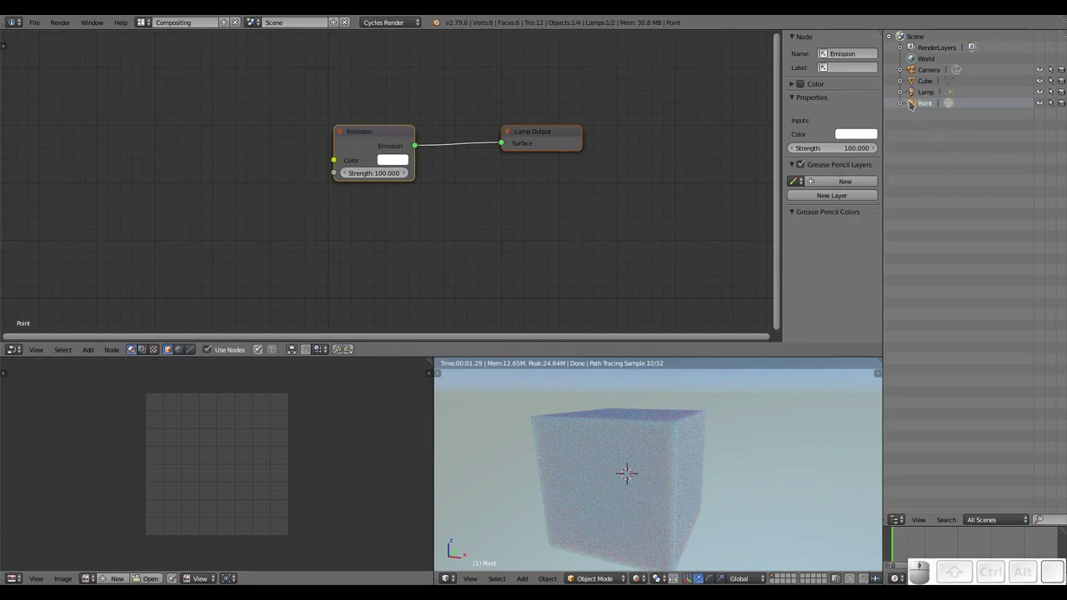
right_click(940, 105)
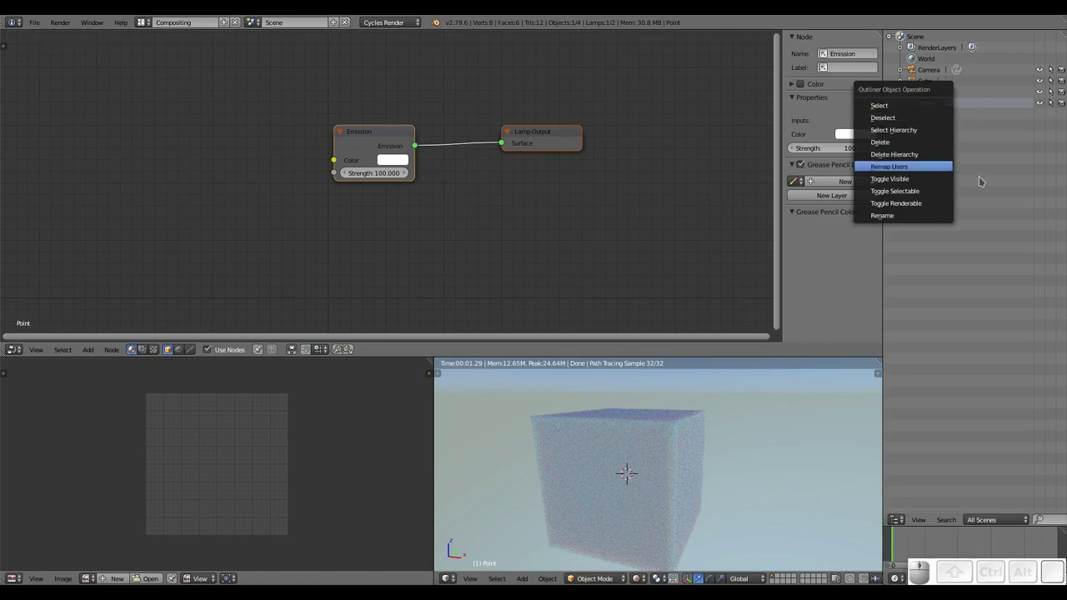
right_click(931, 107)
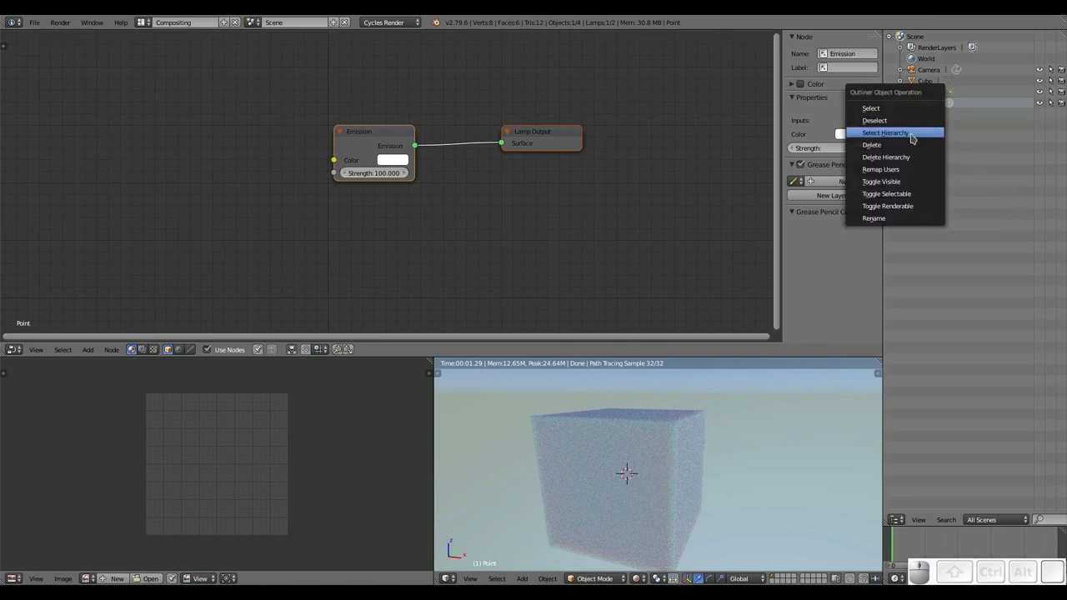
click(917, 146)
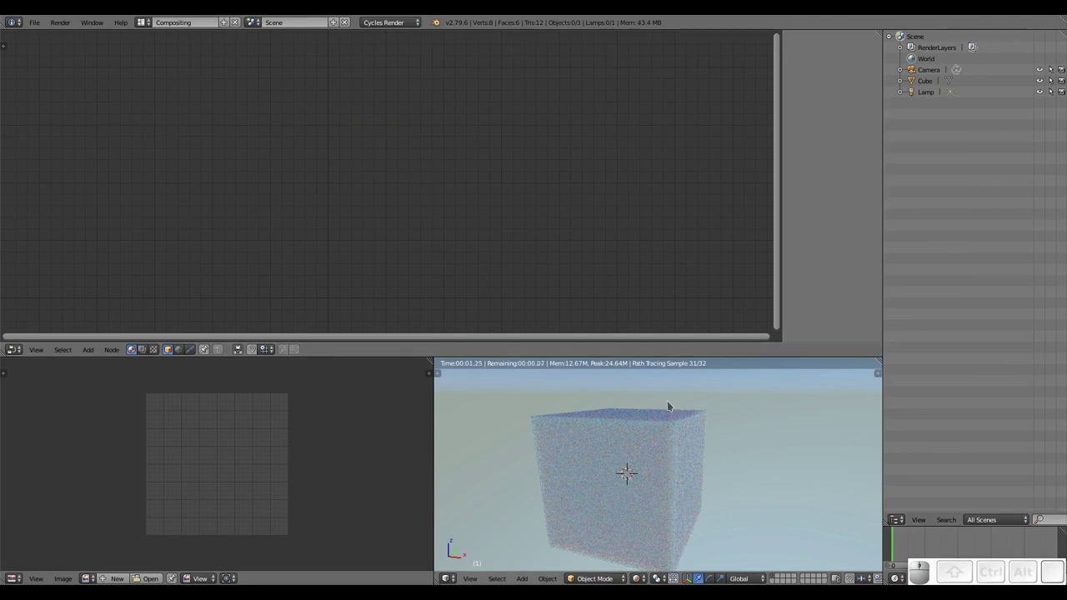
scroll(down, 3)
drag(661, 449, 673, 439)
Select the cube, view it from above and make its Principled BSDF base colour green.
right_click(672, 438)
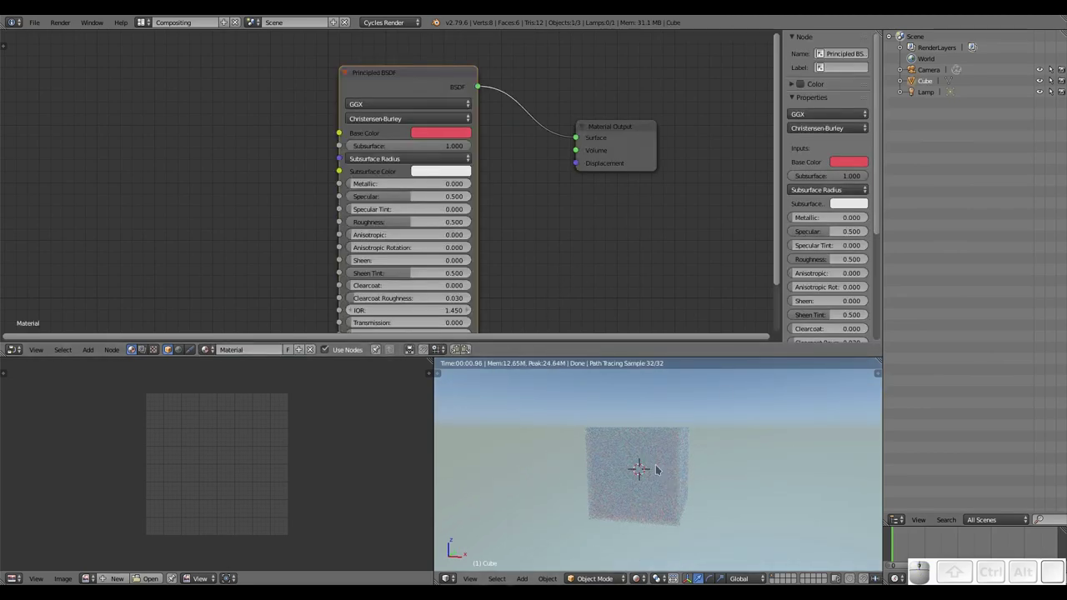
scroll(up, 3)
middle_click(651, 462)
drag(667, 459, 711, 457)
scroll(up, 3)
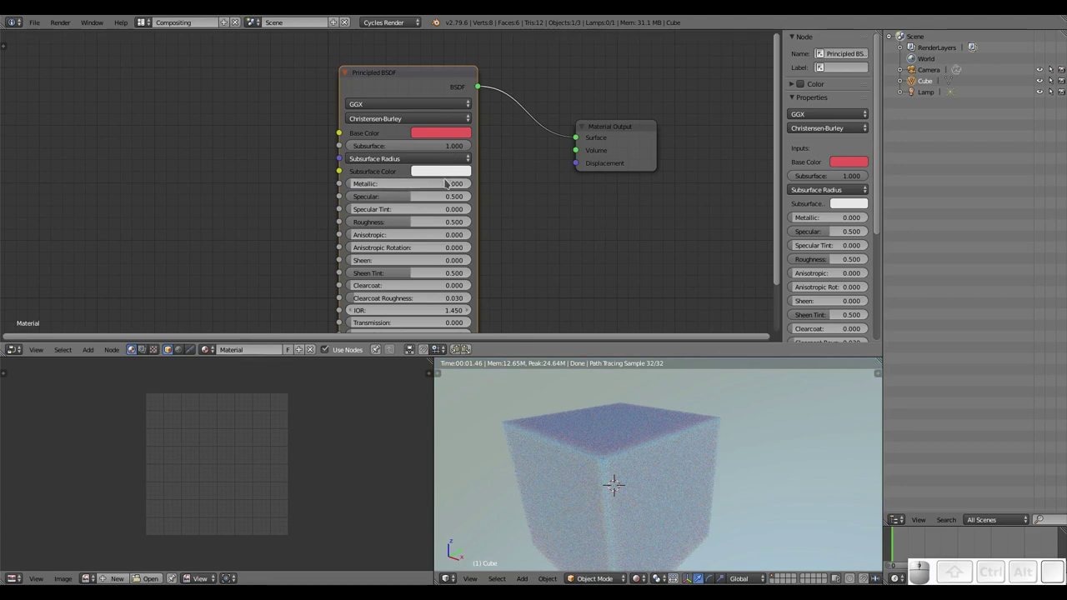
scroll(up, 3)
scroll(down, 3)
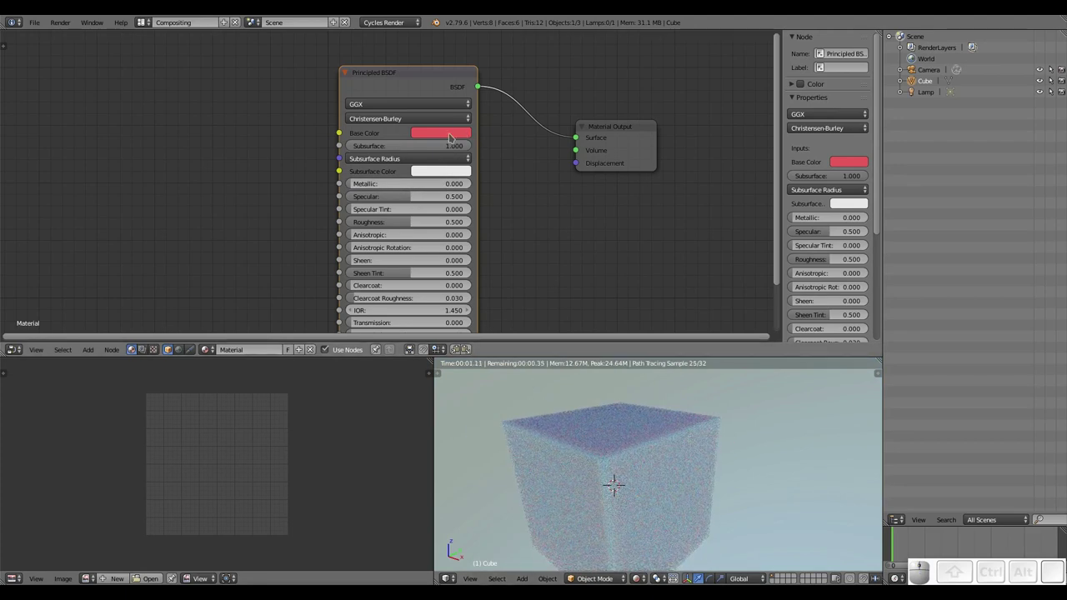
click(453, 134)
click(436, 173)
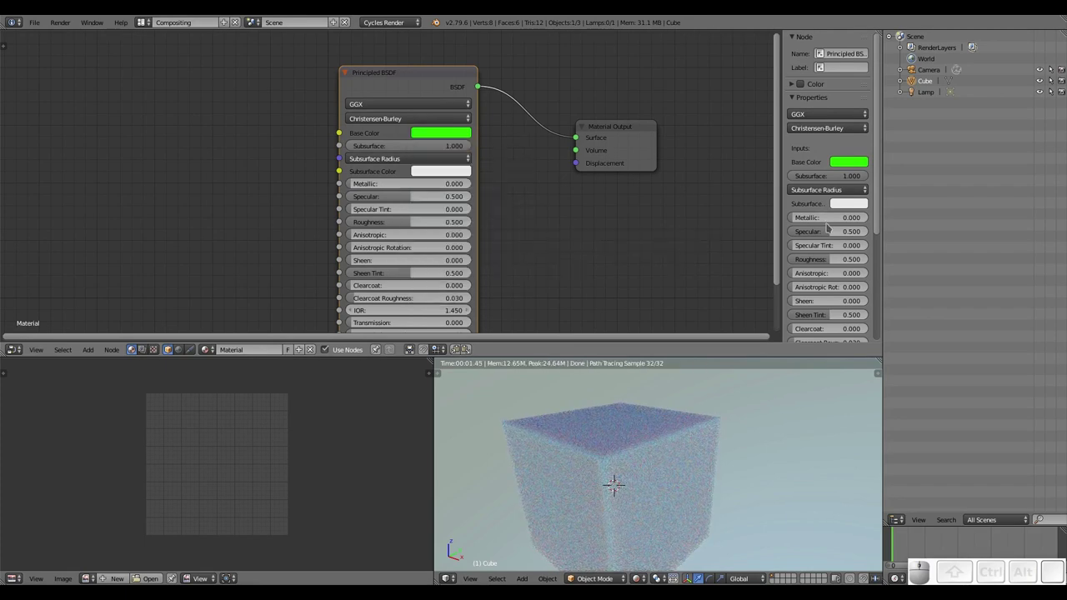
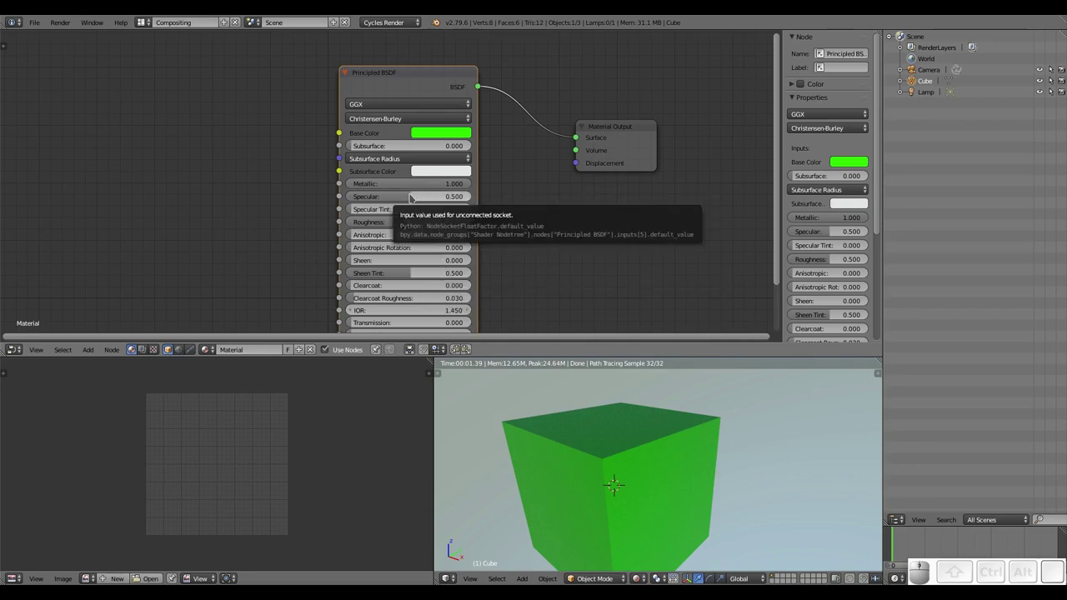
Add a point lamp, move it along Z just above the cube, and reselect the cube.
scroll(down, 3)
scroll(up, 3)
scroll(down, 3)
key(shift+a)
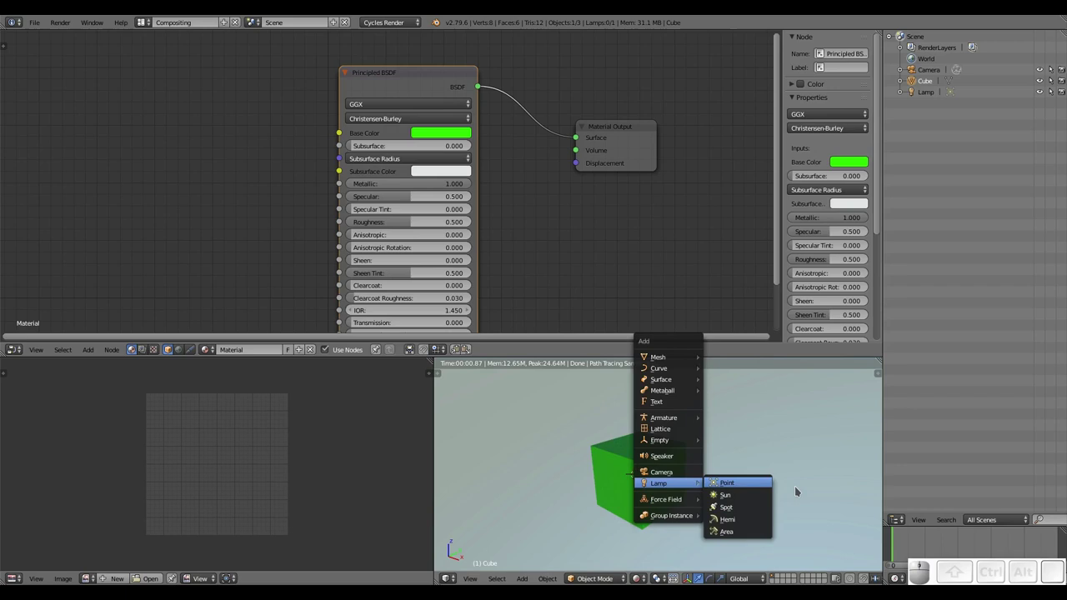
click(747, 483)
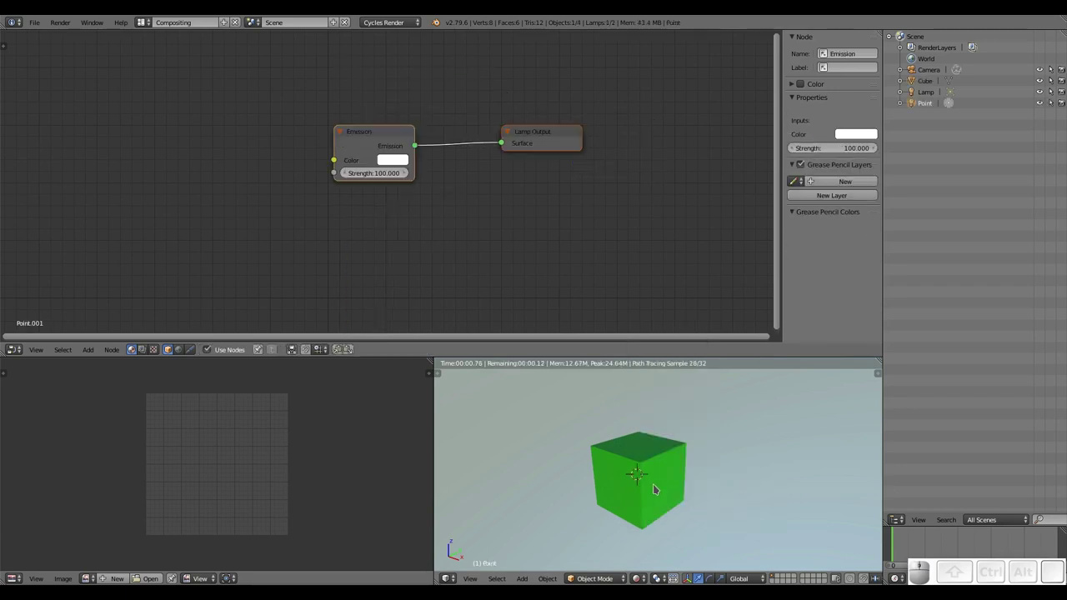
key(g)
key(z)
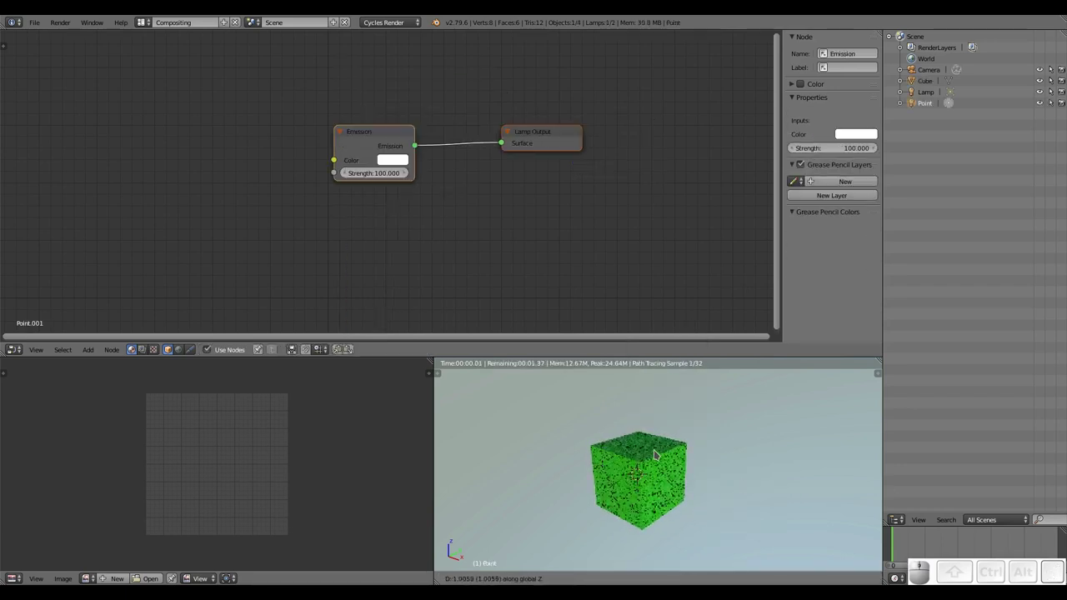
click(661, 414)
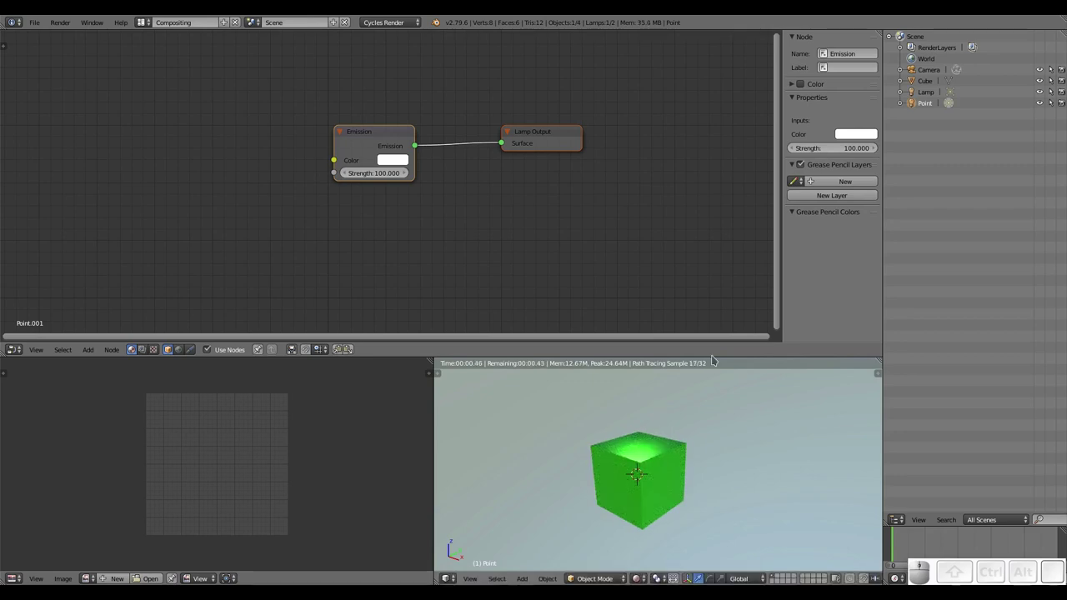
right_click(644, 475)
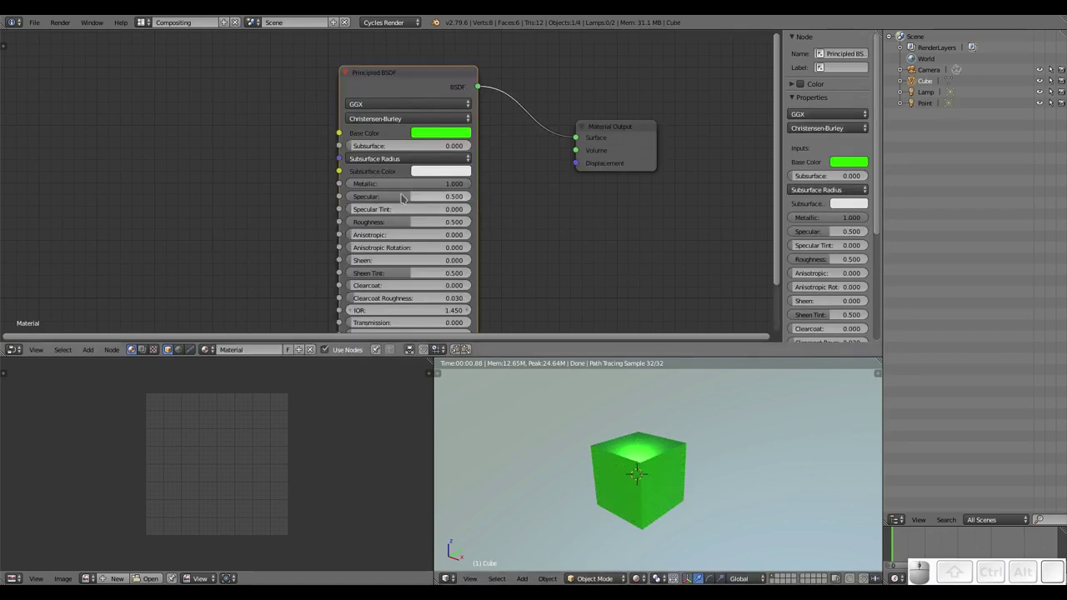
Raise the cube material's Specular to 1.0, returning Specular Tint to 0 and Roughness to 0.500.
drag(412, 199, 473, 272)
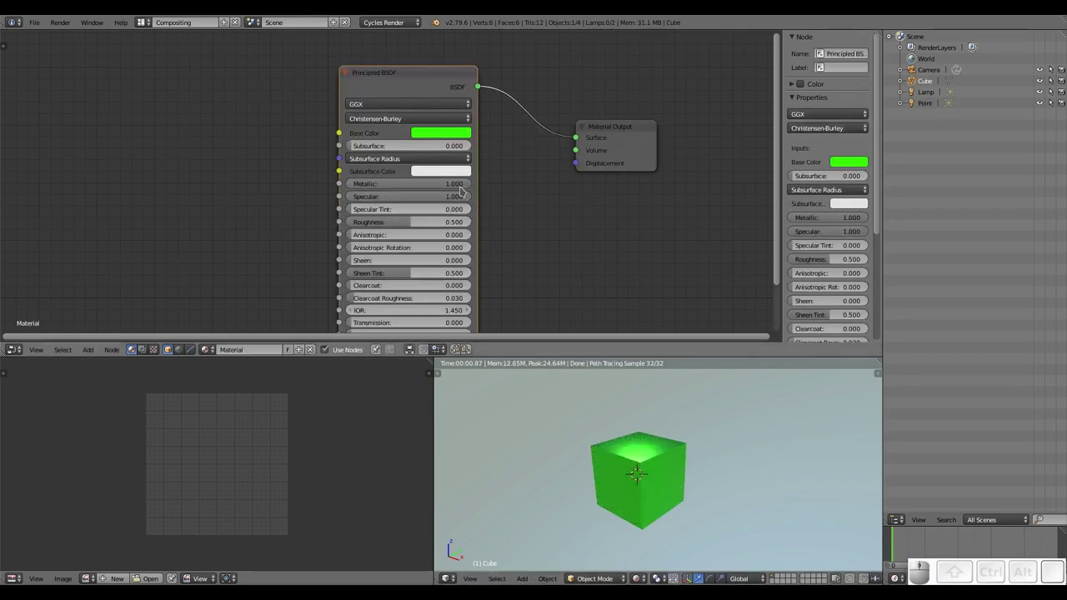
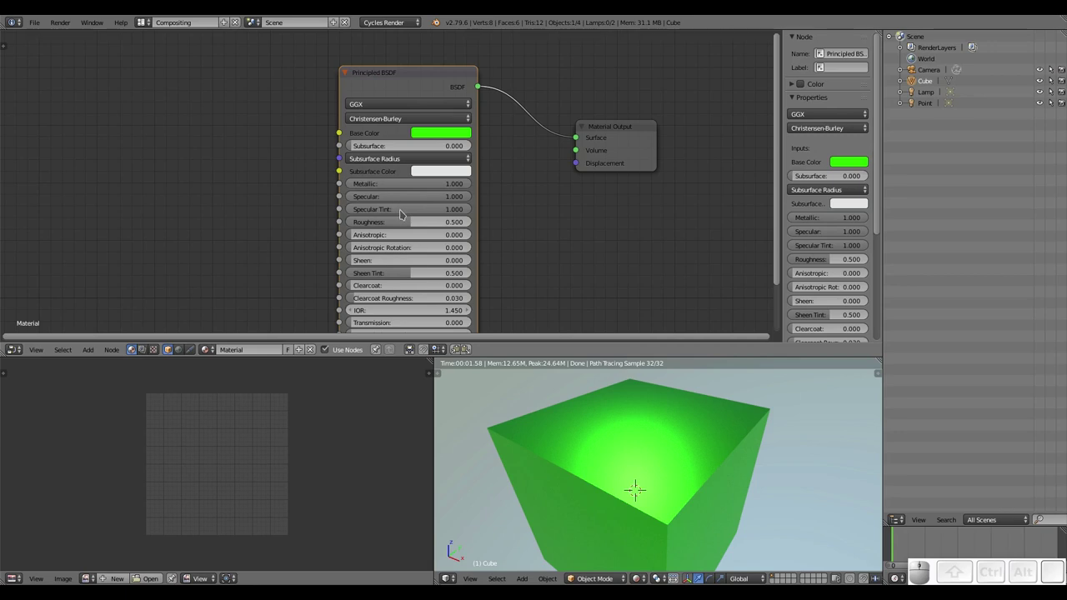
drag(468, 210, 372, 245)
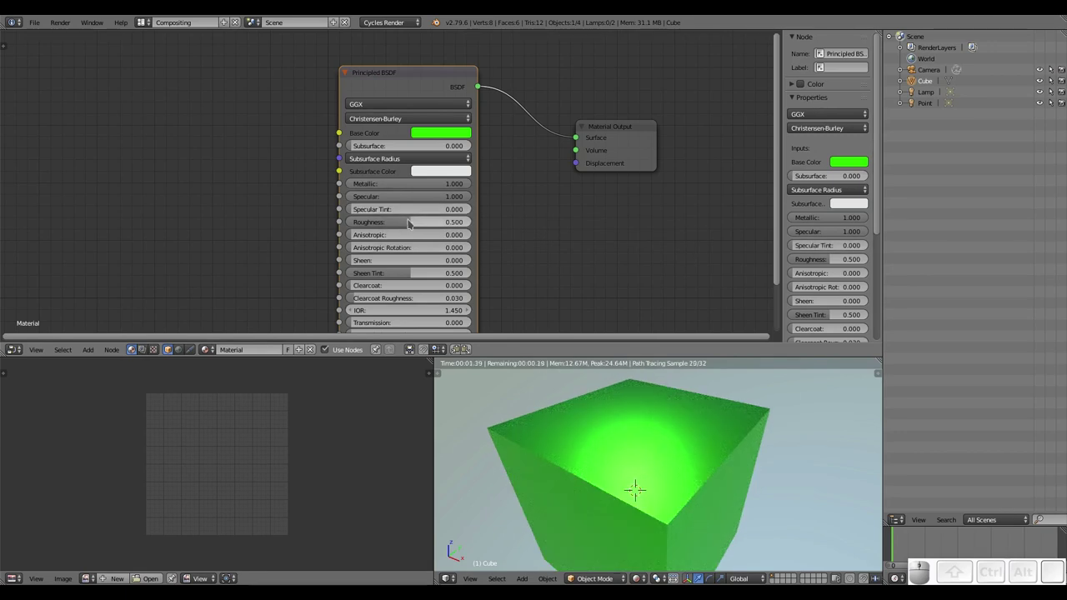
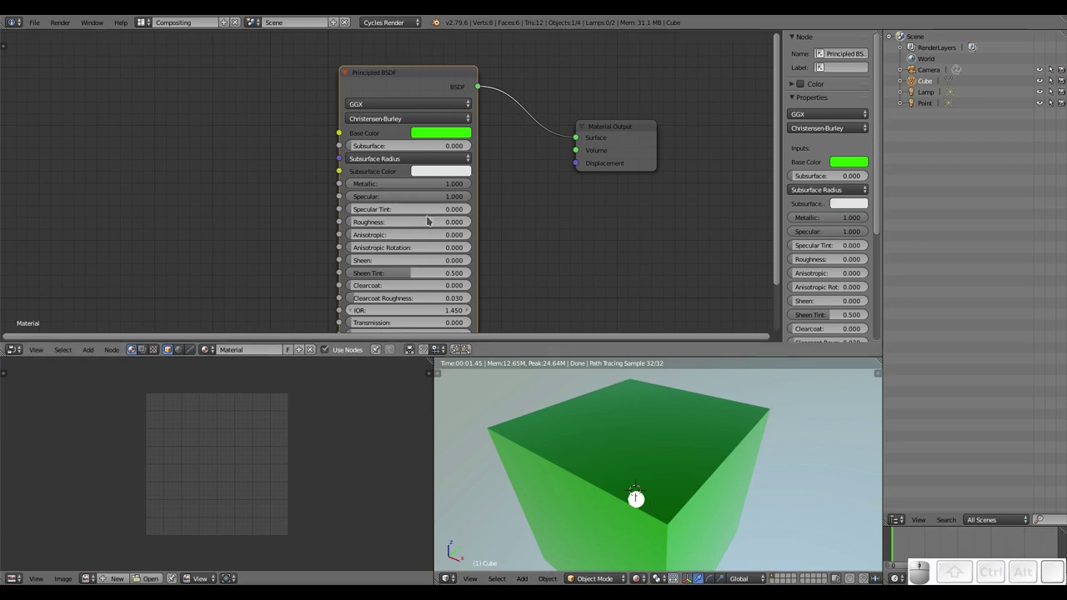
click(432, 218)
key(.)
key(5)
key(Return)
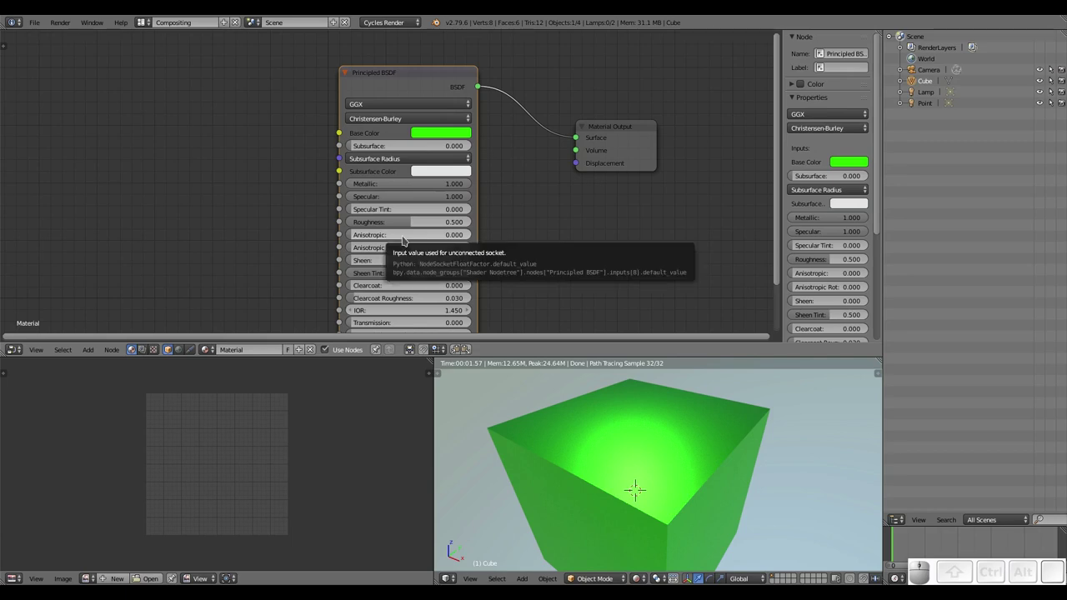
Delete the cube, add a Circle mesh and fill it in Edit Mode.
key(x)
click(639, 443)
key(shift+a)
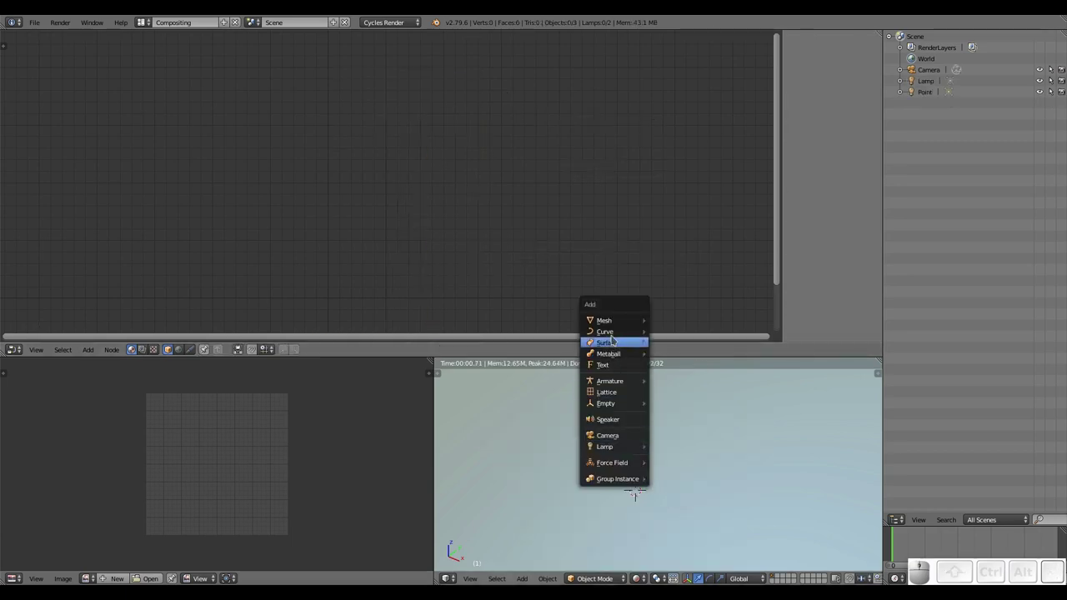
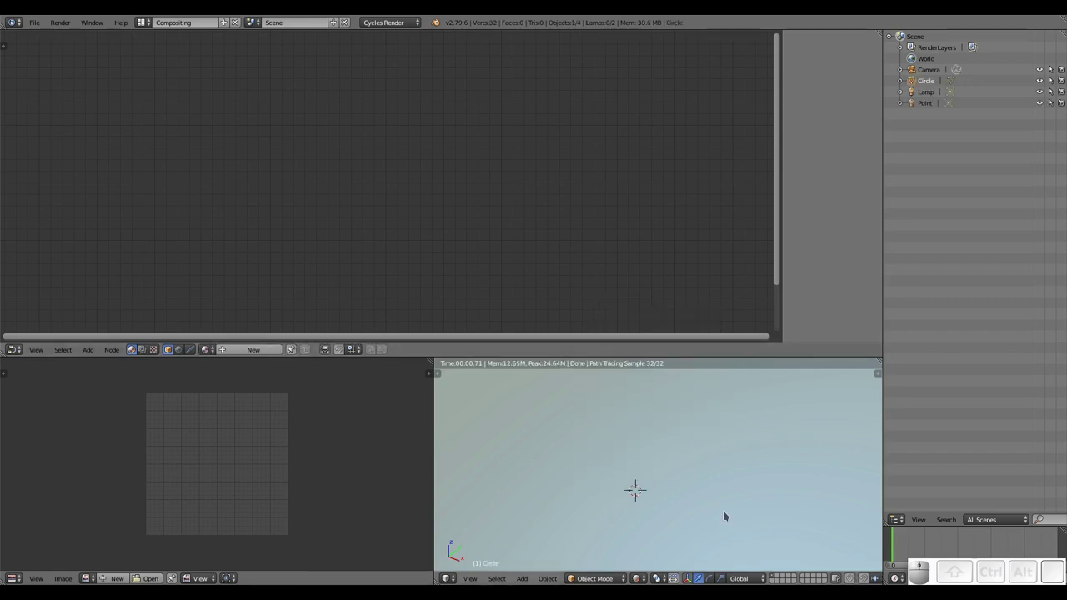
key(Tab)
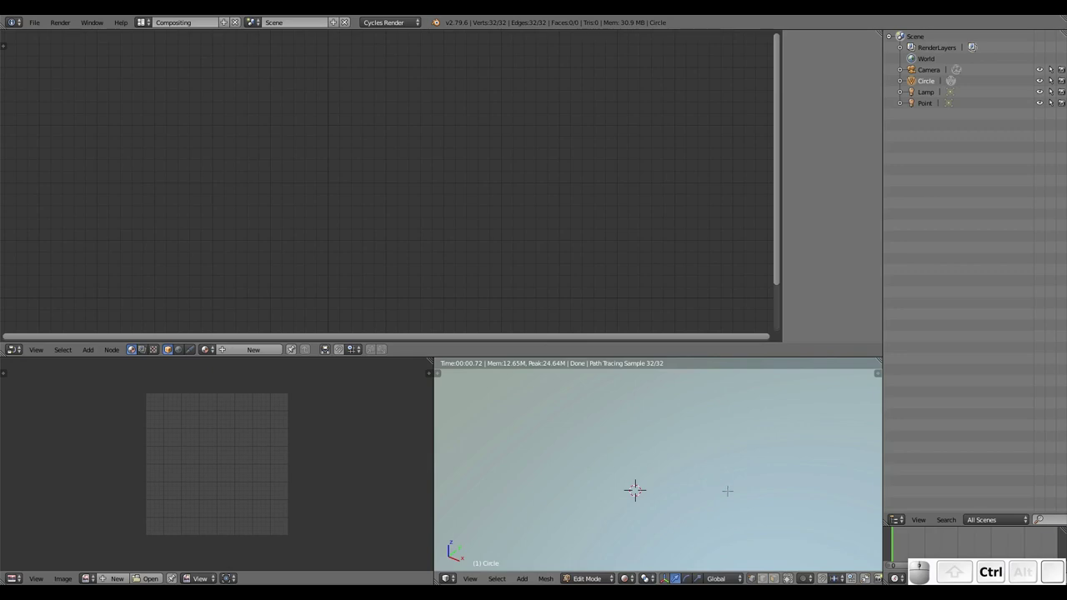
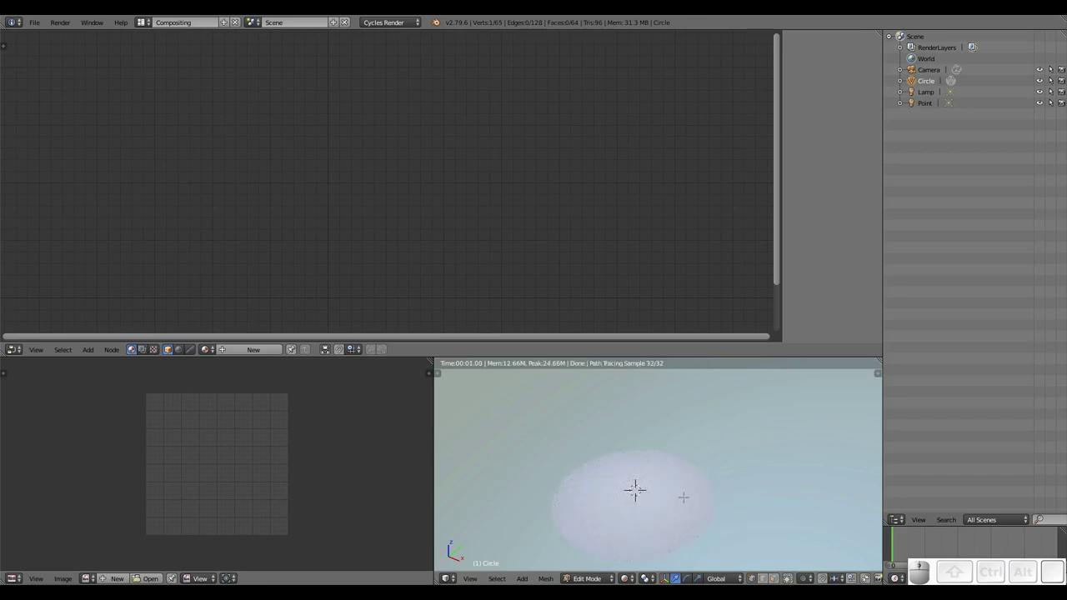
Give the circle a new material, removing its default Diffuse shader to add a Principled BSDF.
click(234, 349)
click(384, 134)
key(x)
key(shift+a)
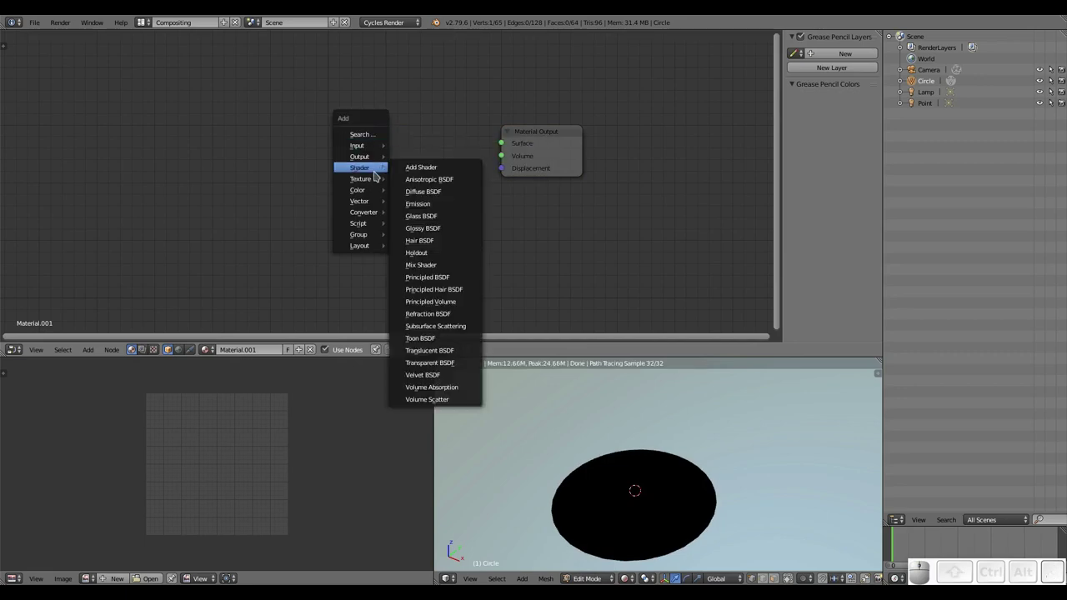